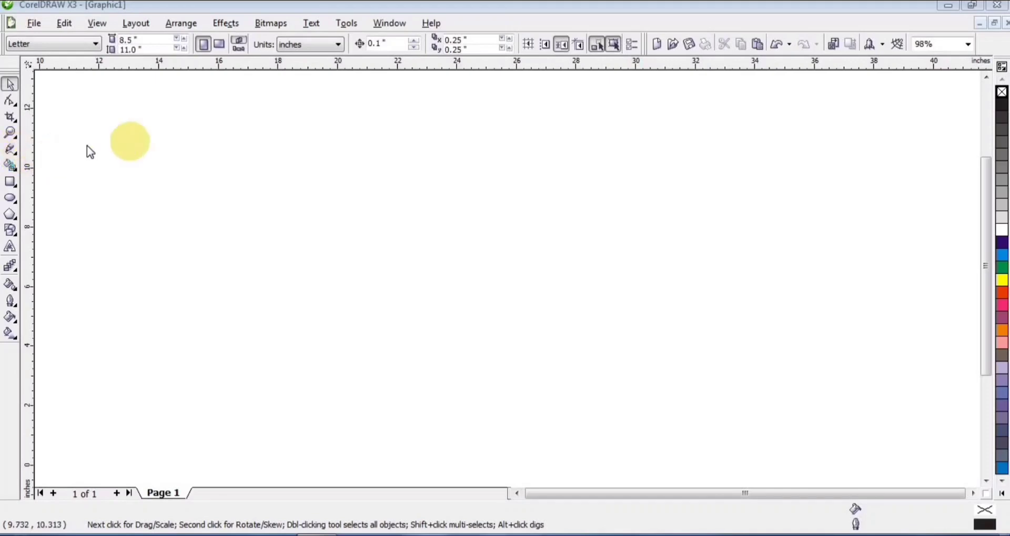
Pick up the Freehand tool to draw the horizontal line.
left_click(14, 150)
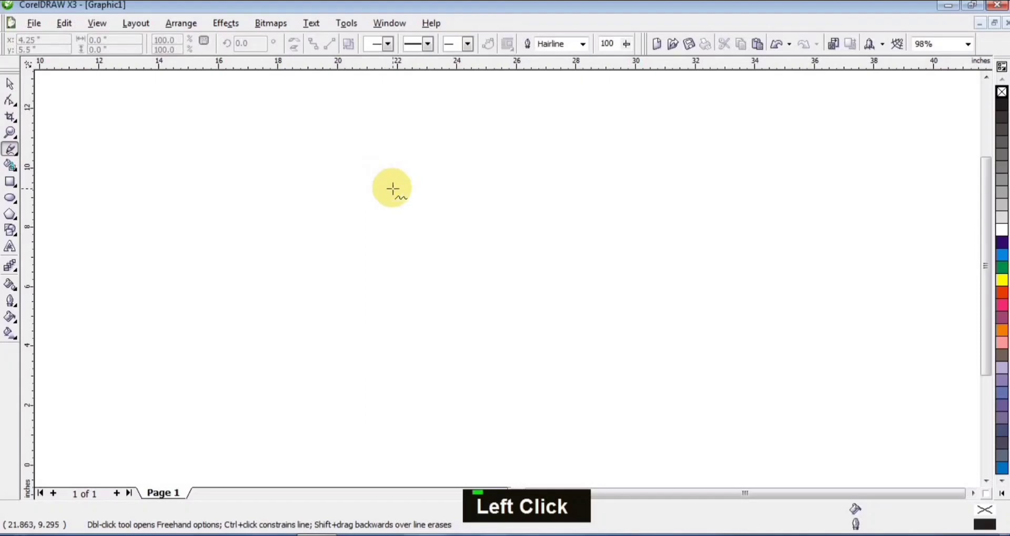
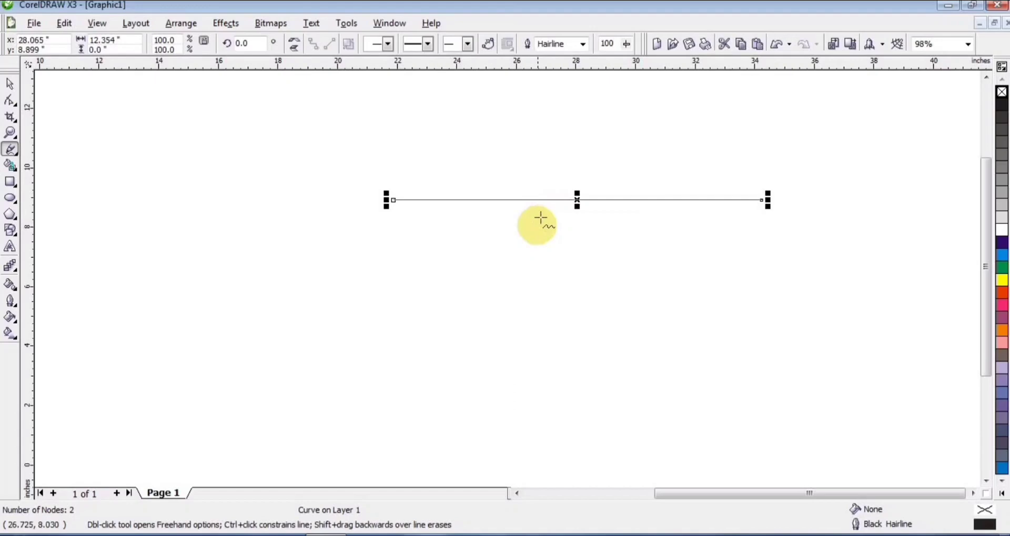
Select the line for node editing and add a node at its midpoint.
left_click(10, 92)
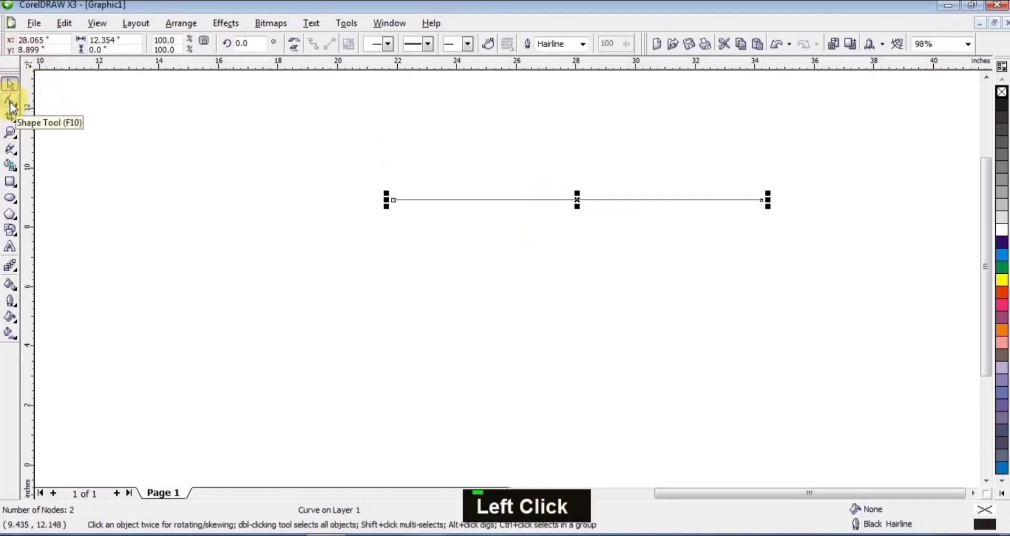
left_click(583, 382)
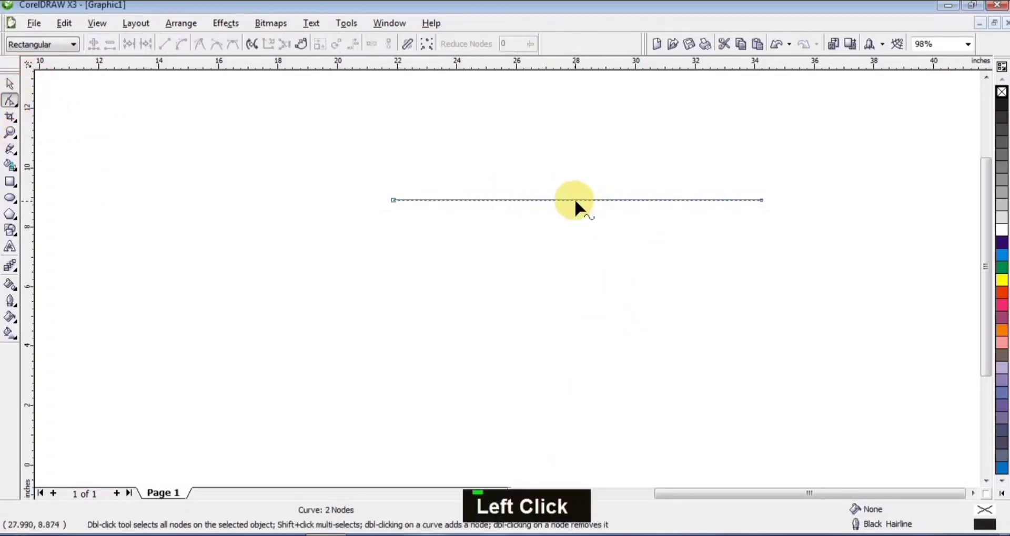
left_click(581, 209)
double_click(579, 203)
Convert all three nodes' segments to curves so the line can bend into a wave.
left_click(773, 236)
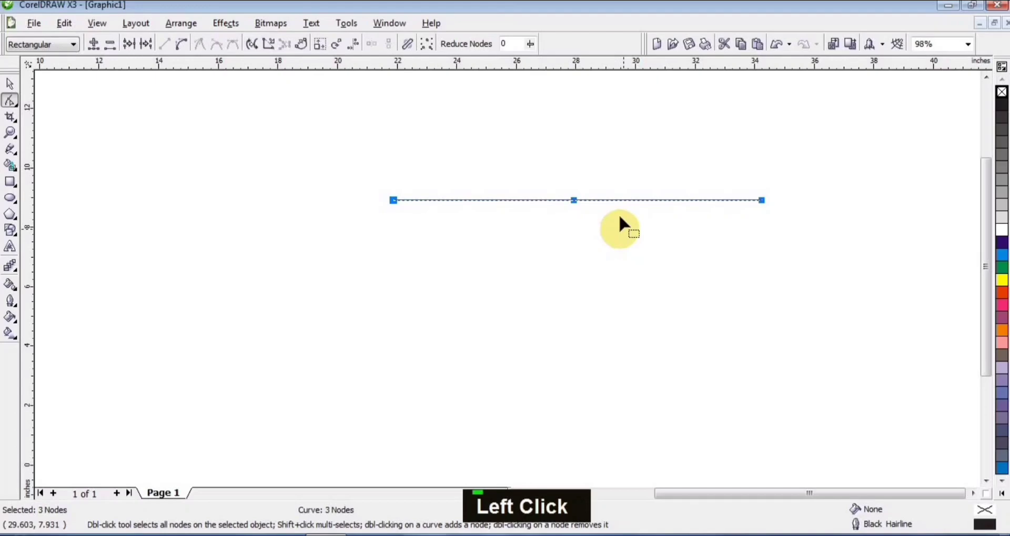
right_click(596, 209)
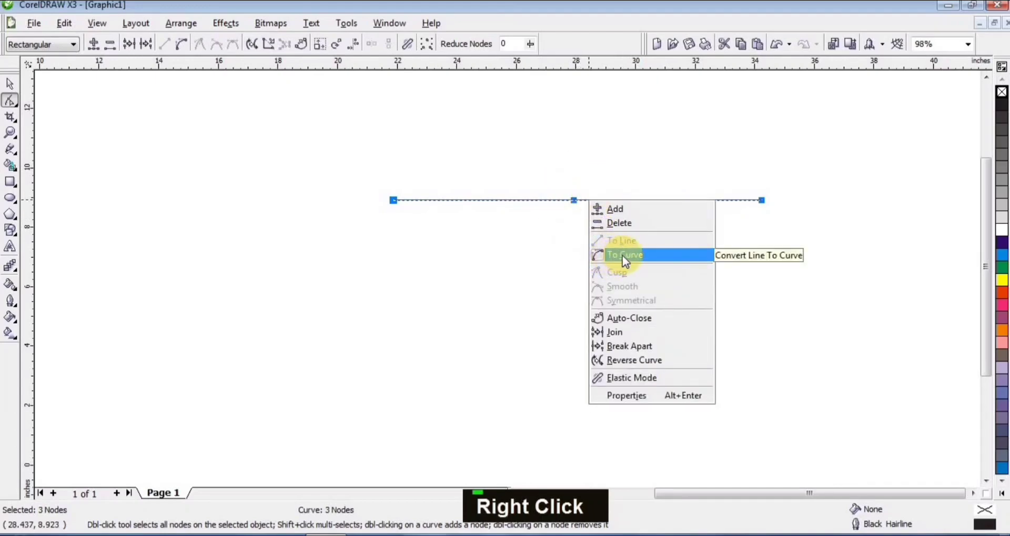
left_click(629, 265)
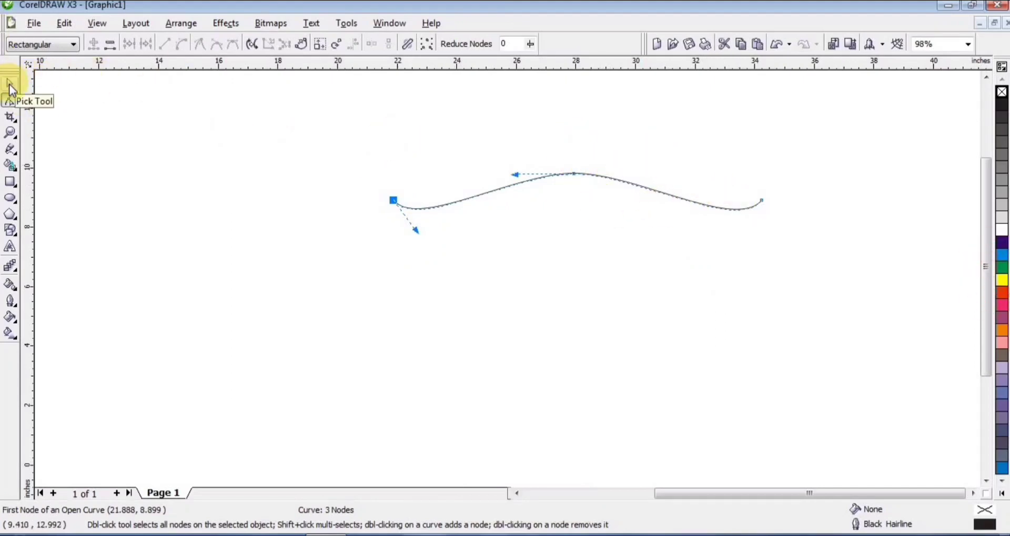
Duplicate the wave curve and nudge the copy down below the original.
left_click(14, 89)
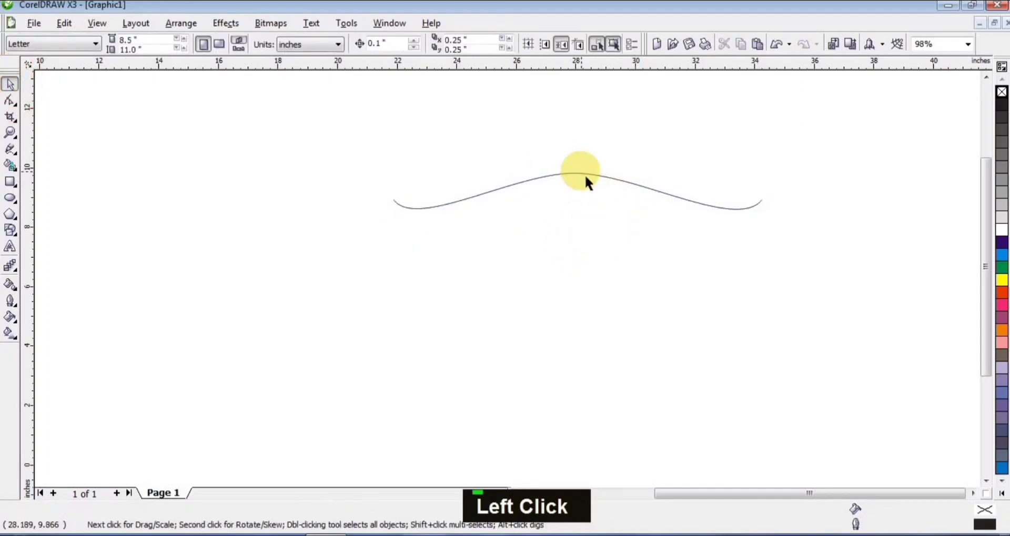
double_click(417, 179)
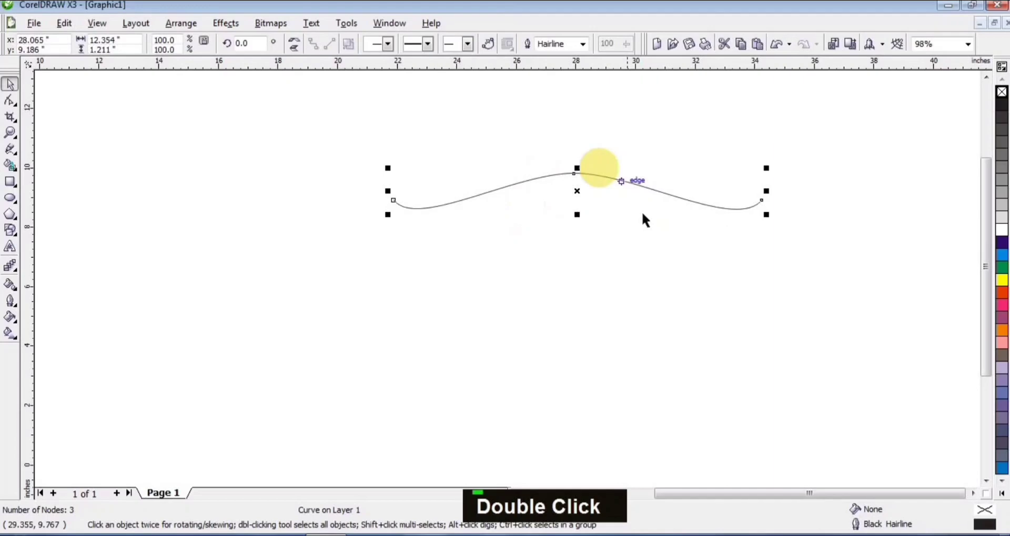
key("KP_Add")
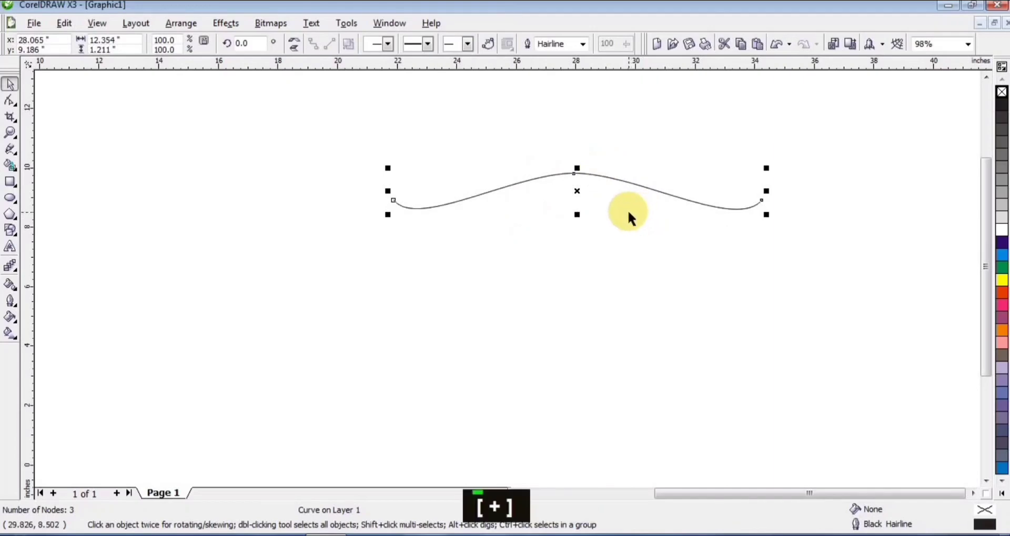
key("Down")
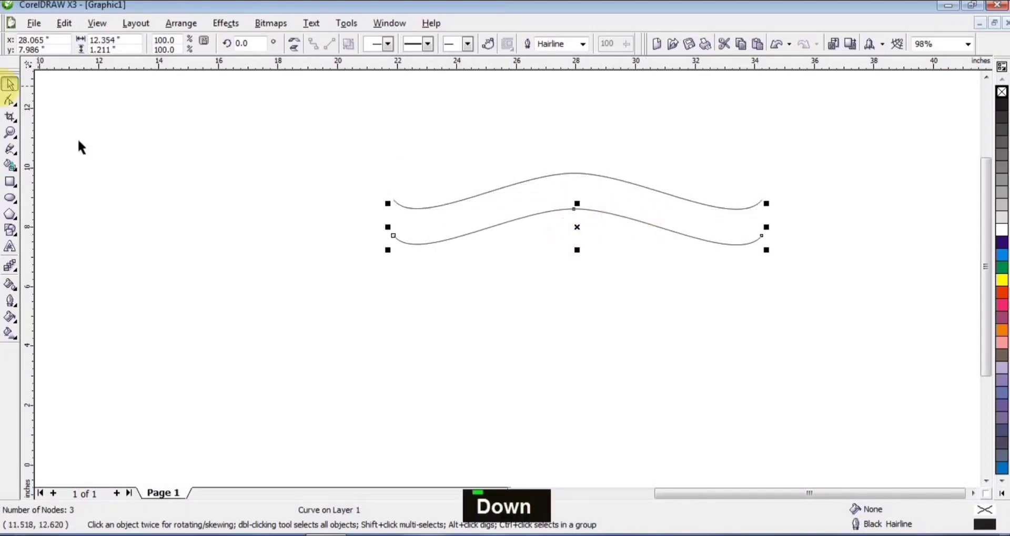
Node-edit the lower wave so it meets the upper wave, tapering the ribbon outline.
left_click(13, 102)
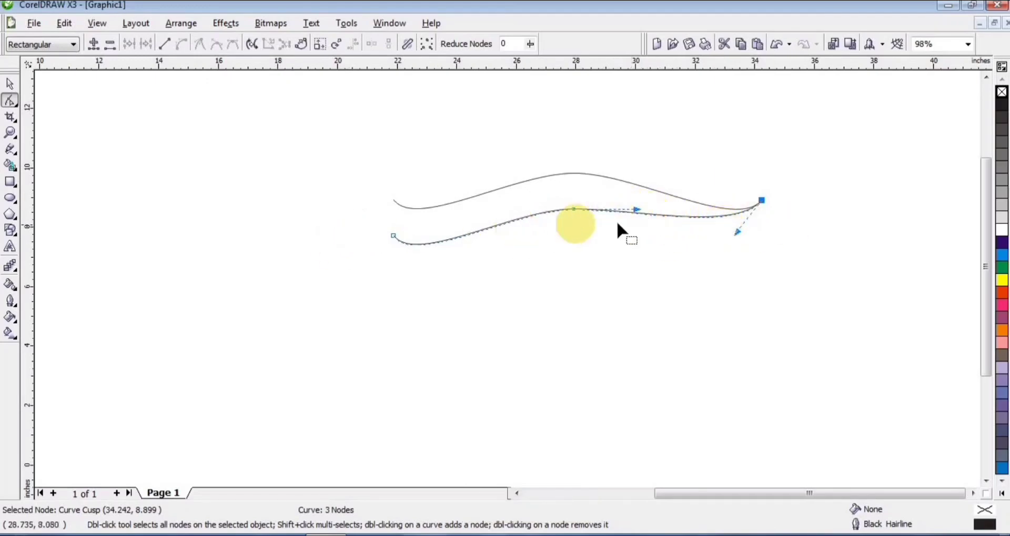
left_click(644, 213)
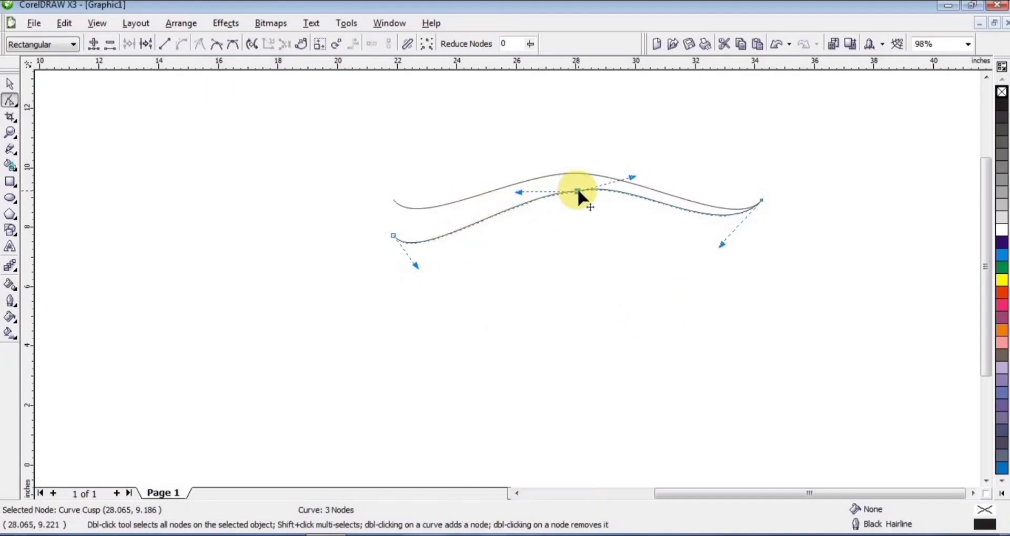
left_click(429, 270)
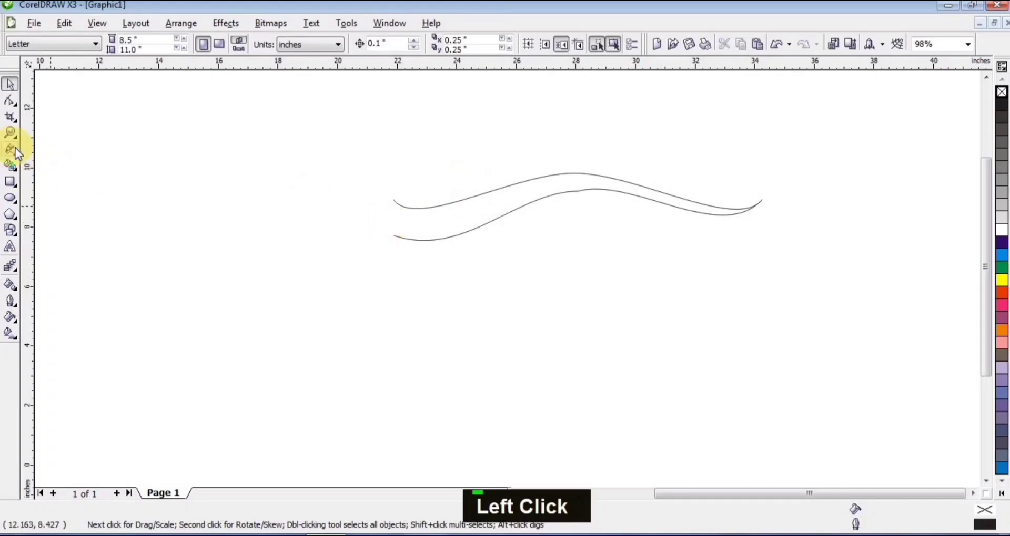
Close the ribbon's left ends with a freehand line and Smart Fill the enclosed area orange.
left_click(14, 152)
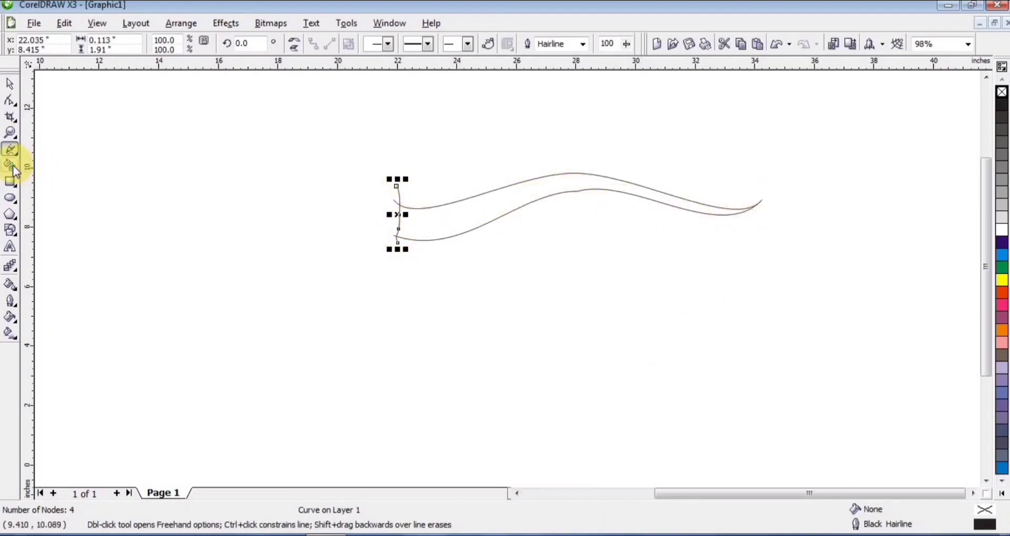
left_click(16, 171)
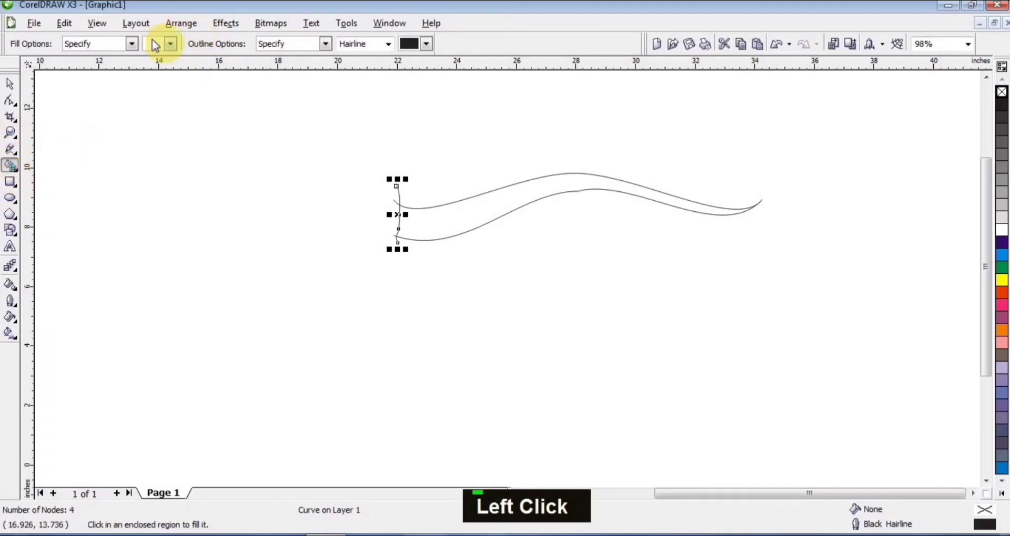
left_click(173, 45)
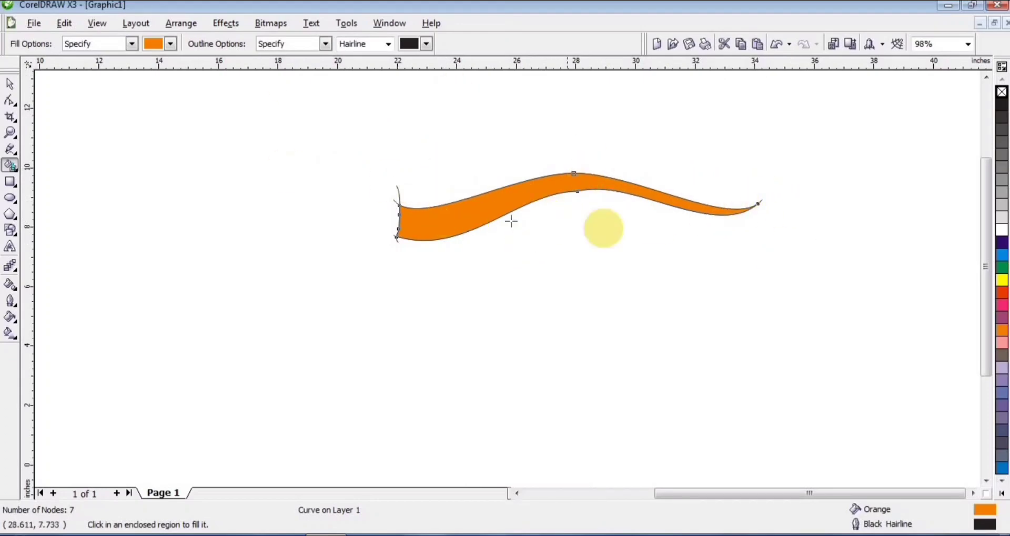
Delete the leftover construction curves and select the orange ribbon shape.
left_click(14, 90)
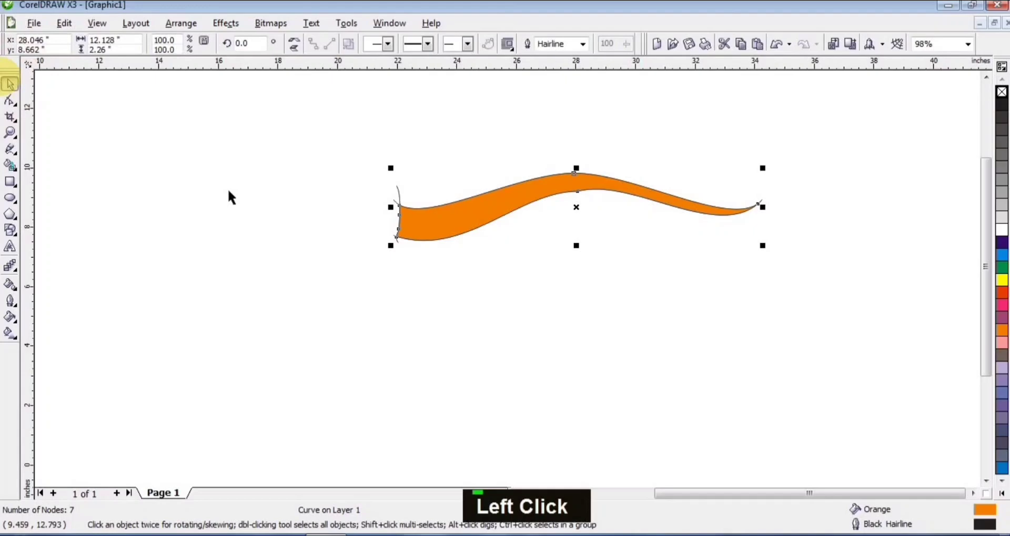
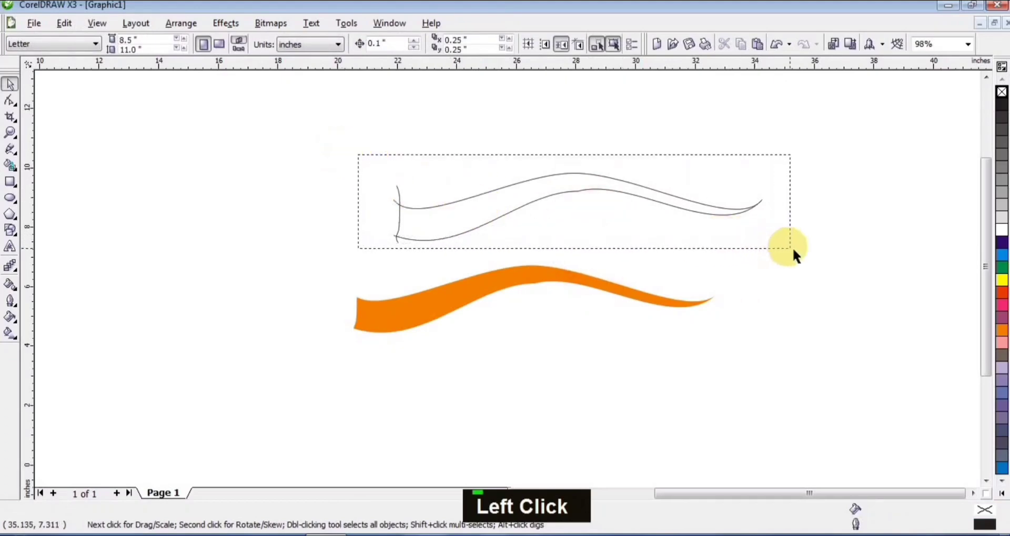
key("Delete")
left_click(520, 282)
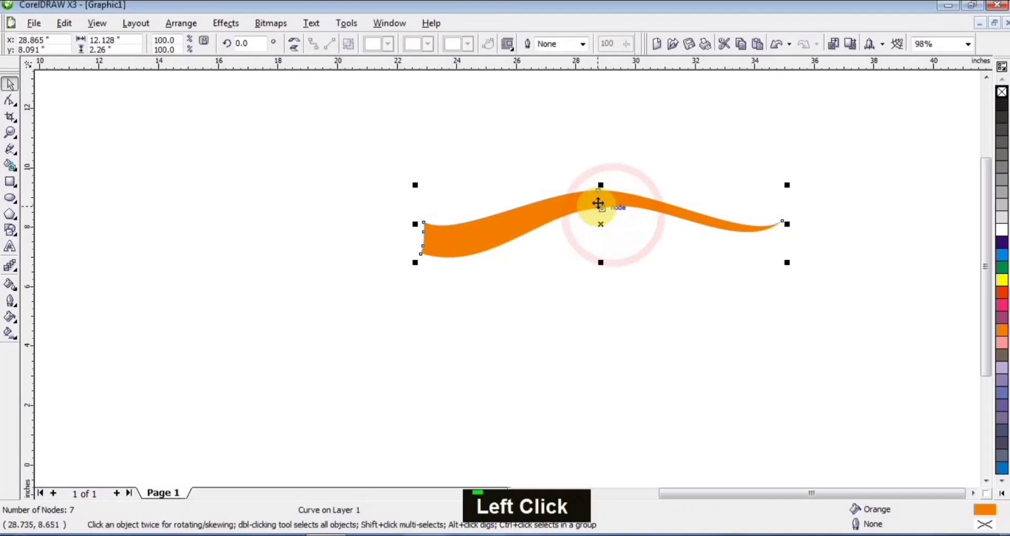
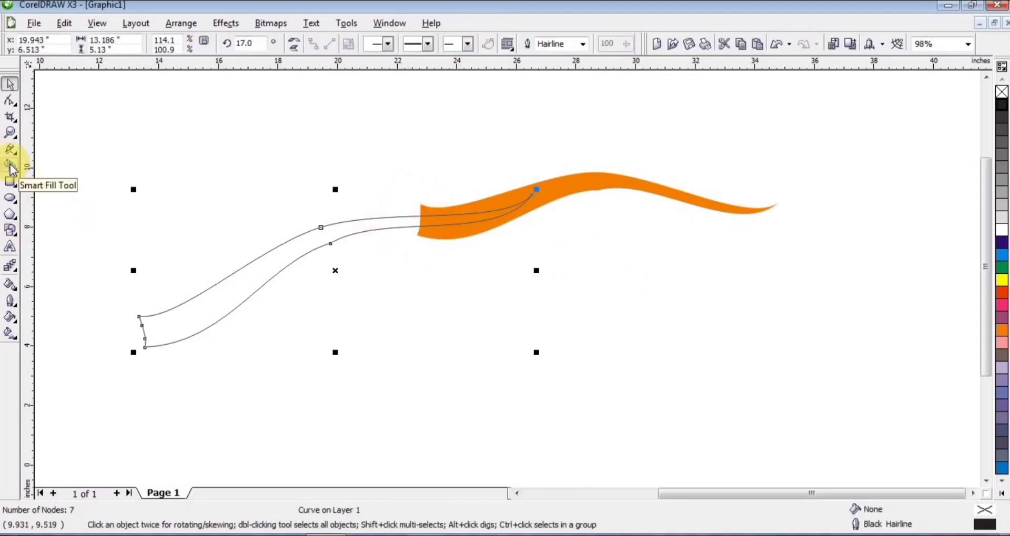
Smart Fill the overlap sliver white, then delete the helper outline shape.
left_click(12, 167)
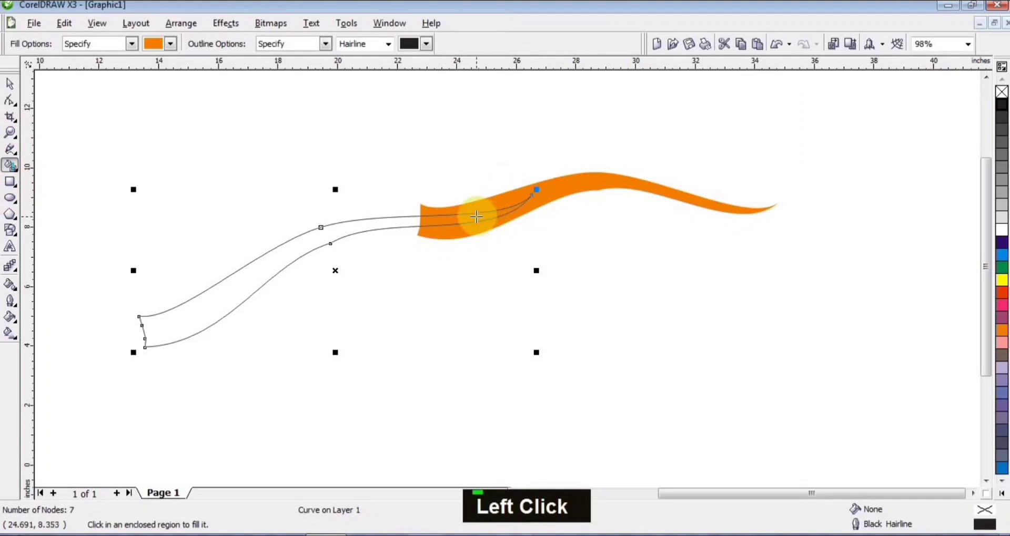
left_click(171, 48)
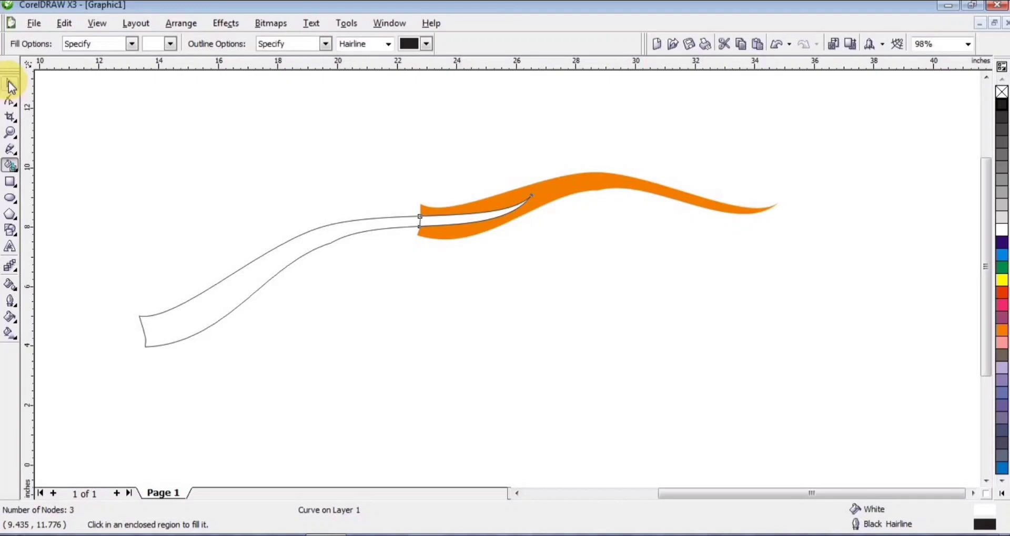
left_click(13, 84)
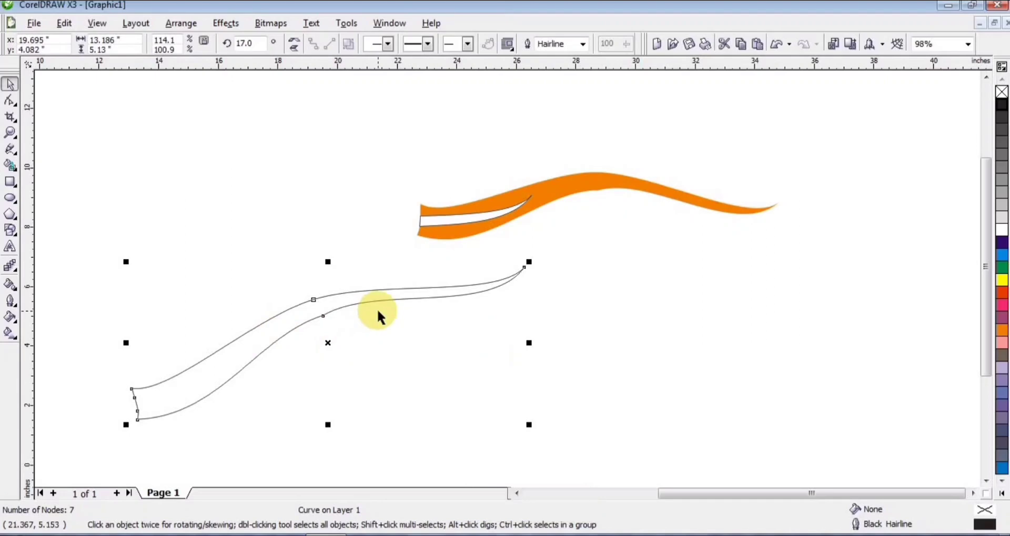
key("Delete")
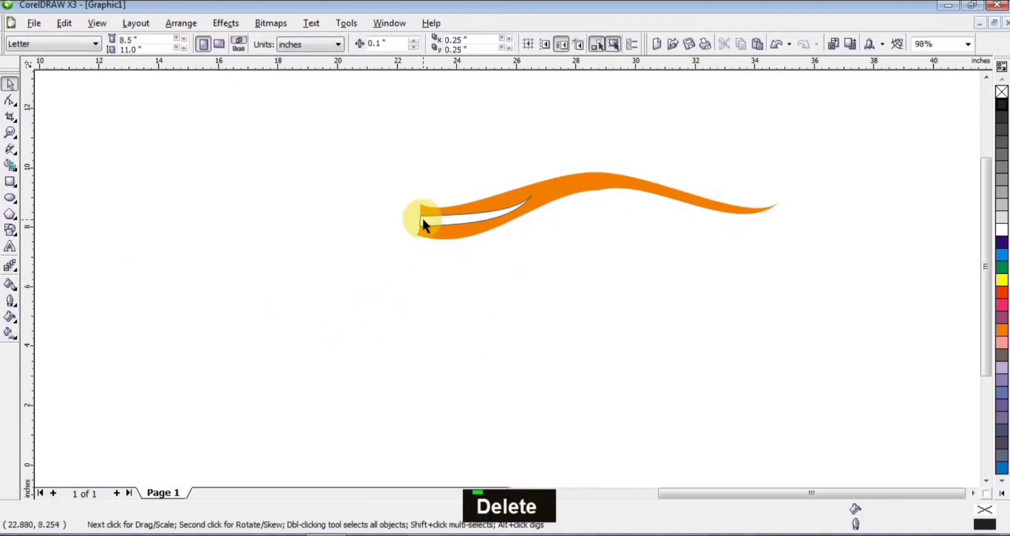
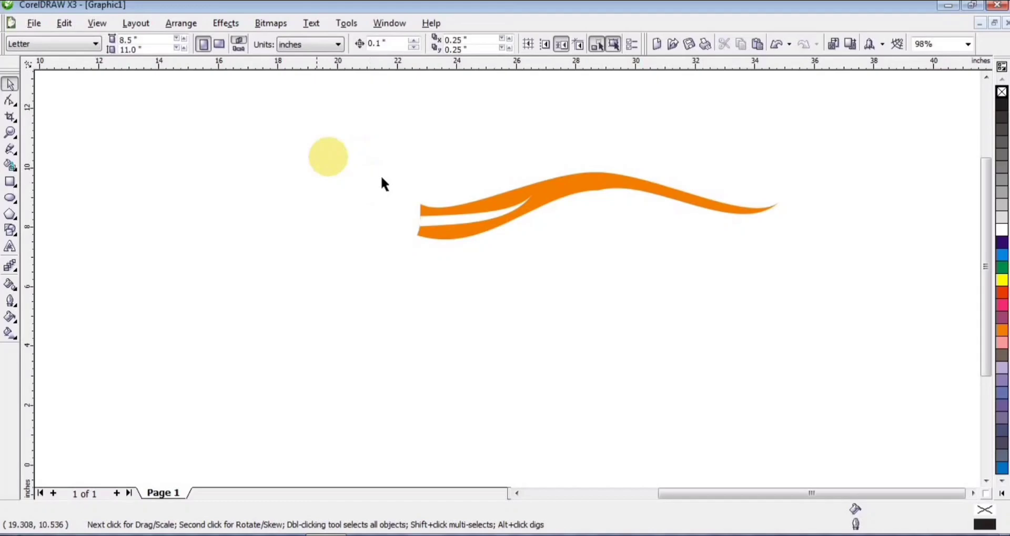
Select both ribbon pieces and drag an Interactive Fill gradient across them.
left_click(649, 223)
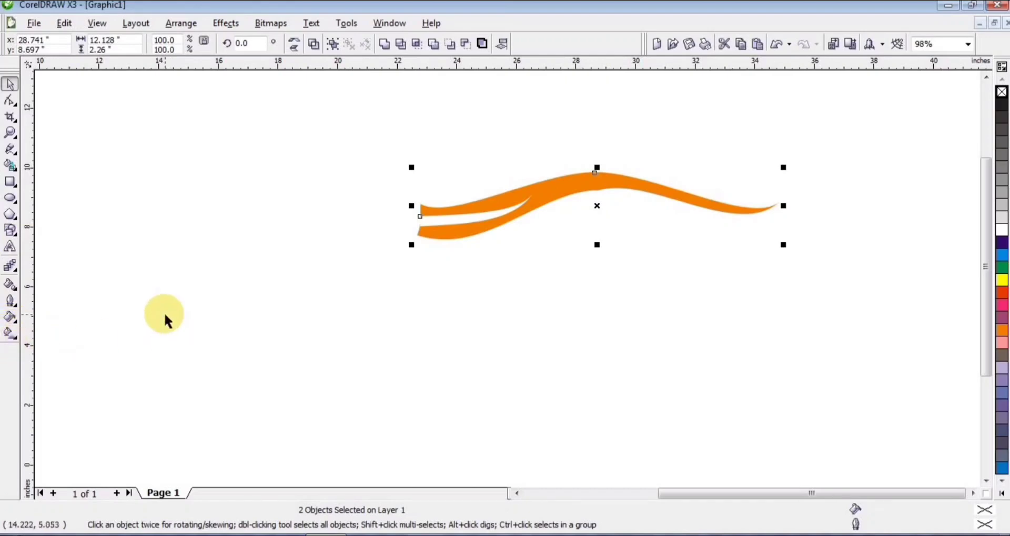
key("g")
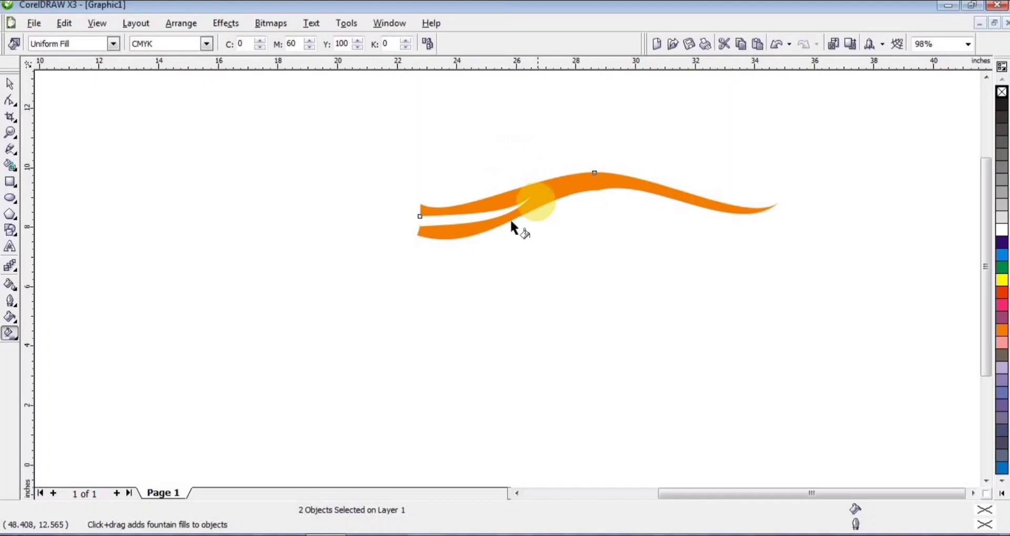
left_click(483, 211)
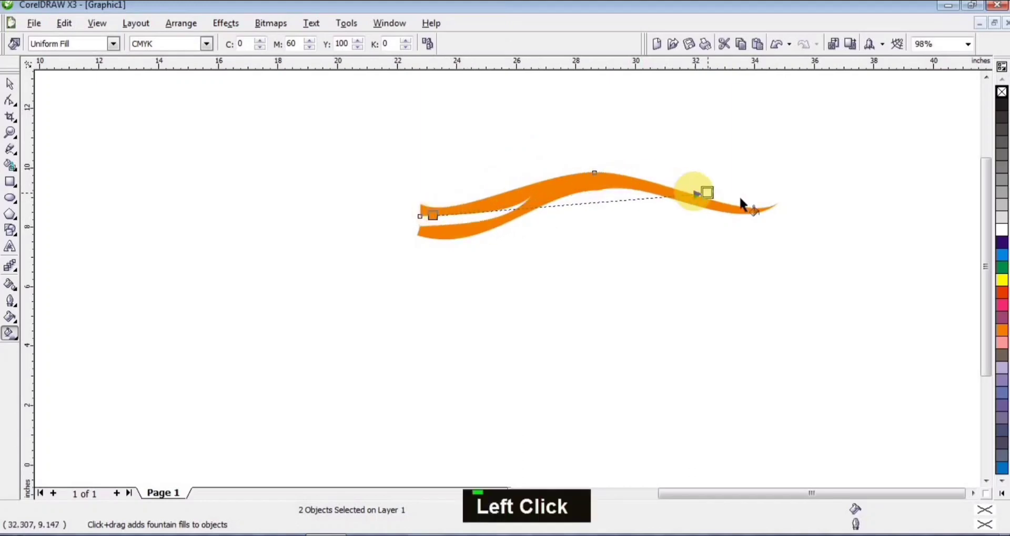
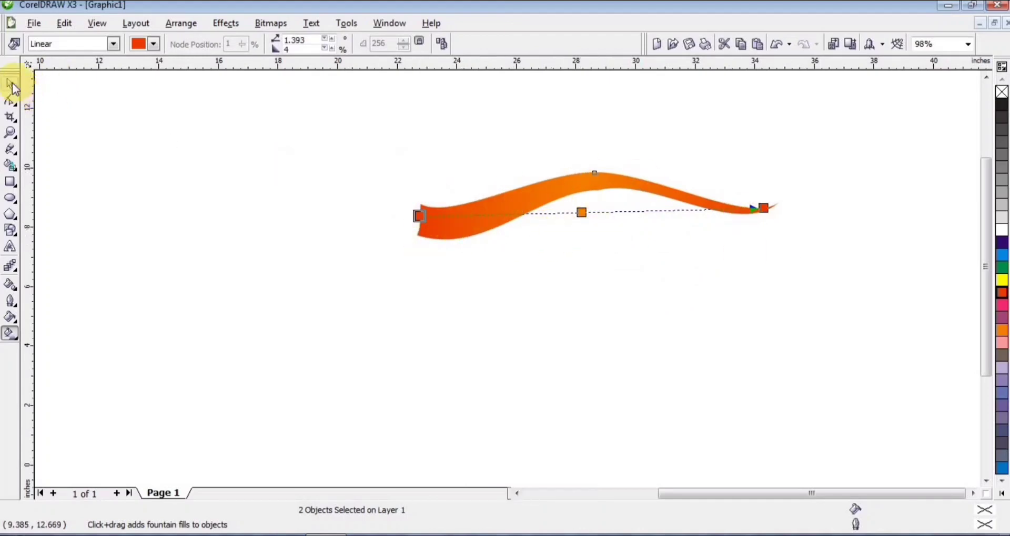
Group the ribbon pair, duplicate it lower, and select all ribbons for grouping.
left_click(15, 86)
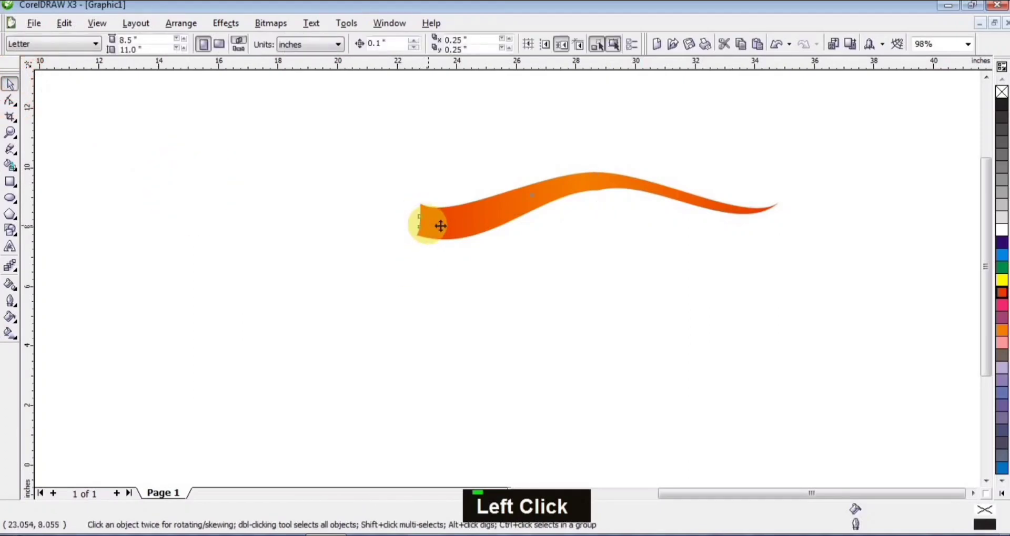
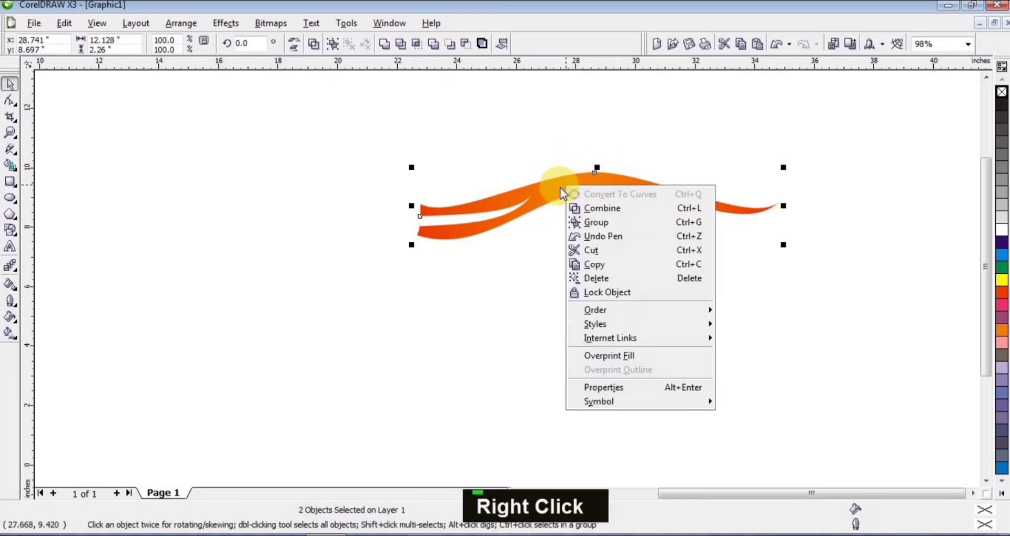
left_click(600, 224)
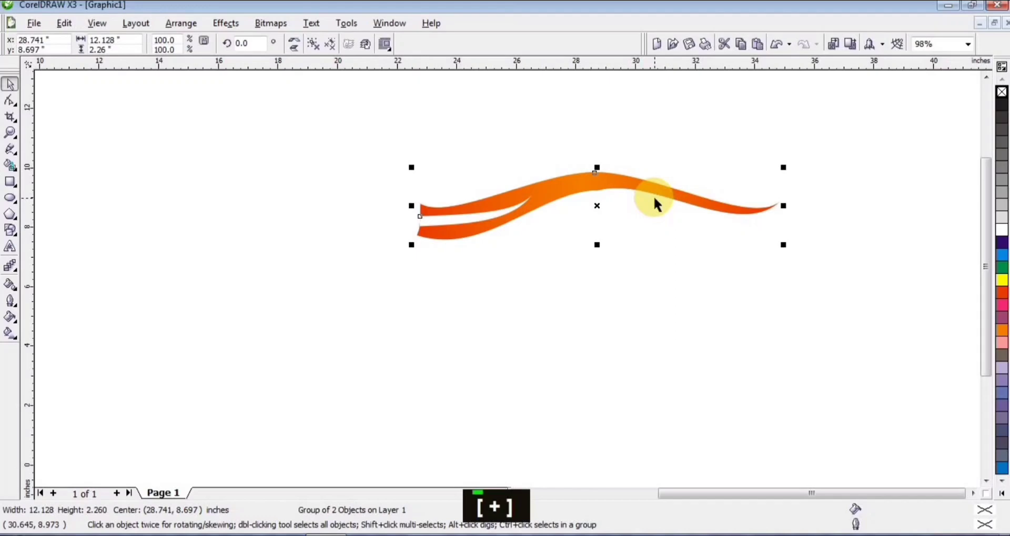
key("Down")
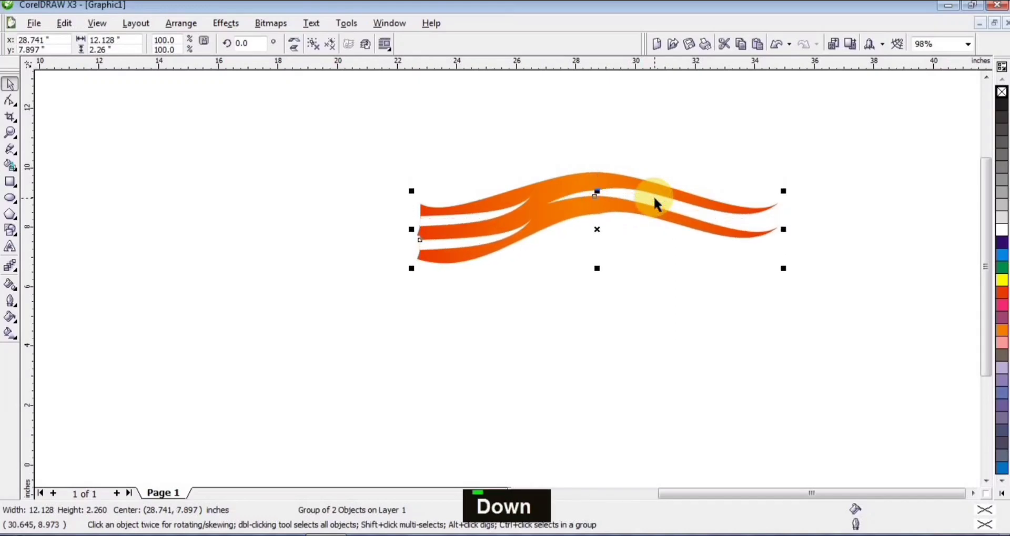
key("Up")
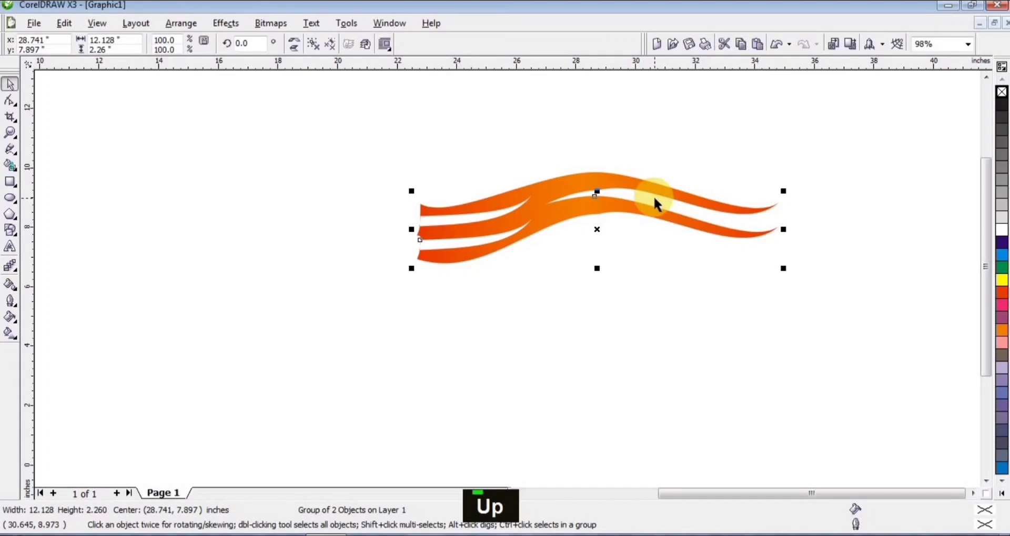
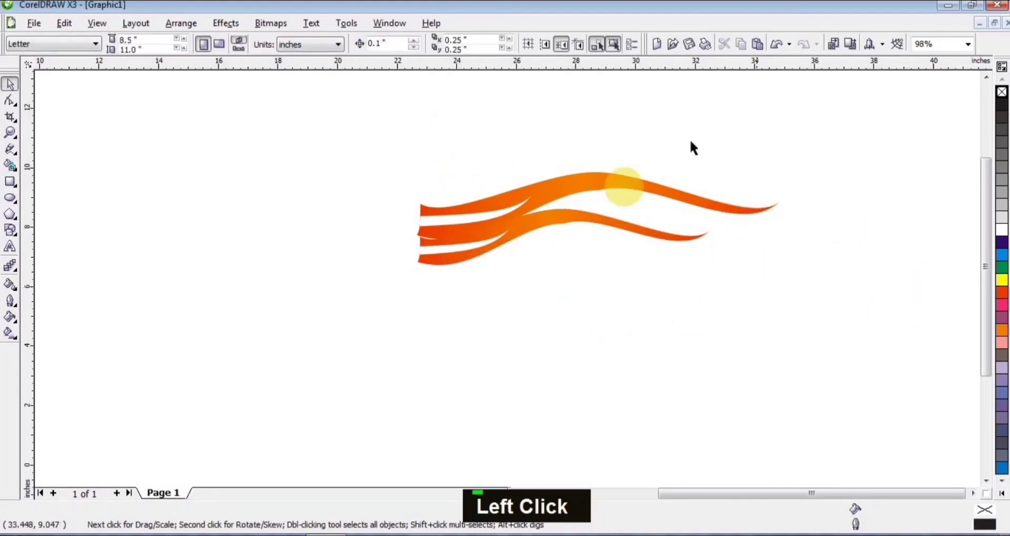
left_click(448, 184)
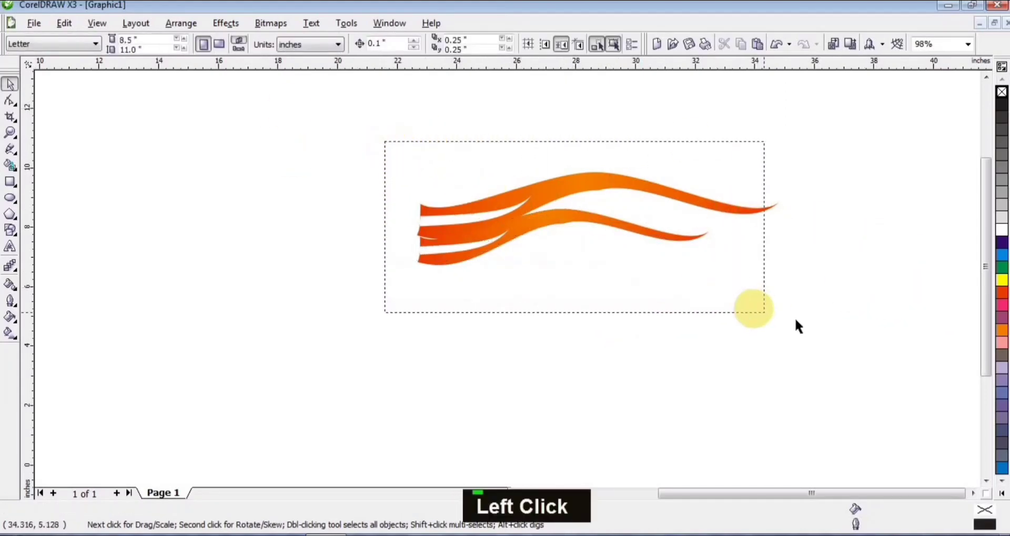
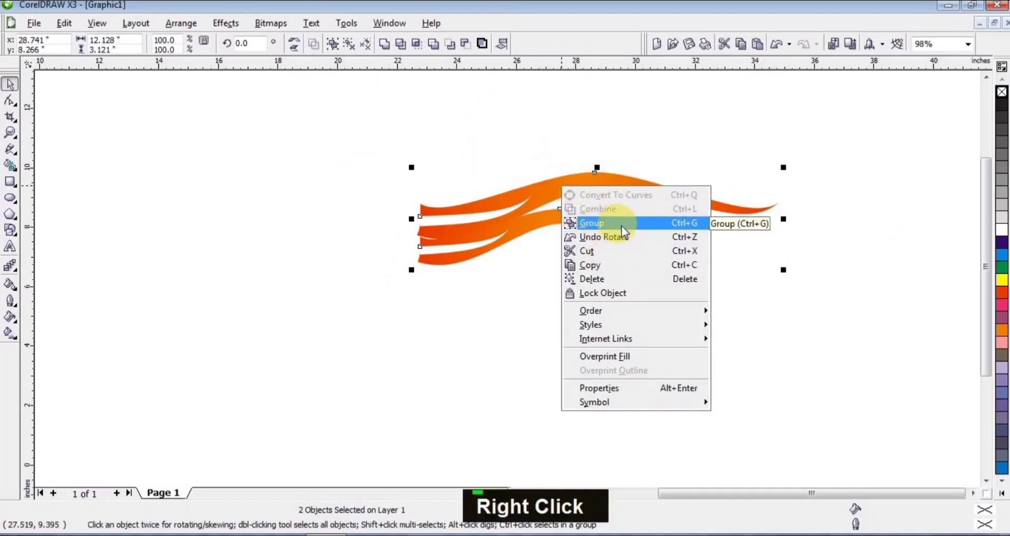
Draw a circle with the Ellipse tool and move it onto the ribbons' left tips.
left_click(623, 227)
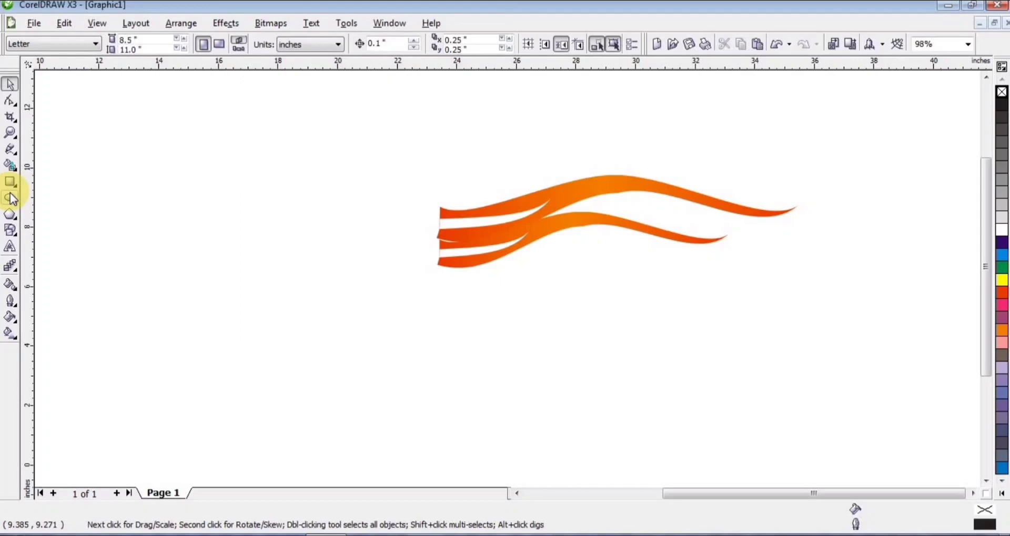
left_click(14, 196)
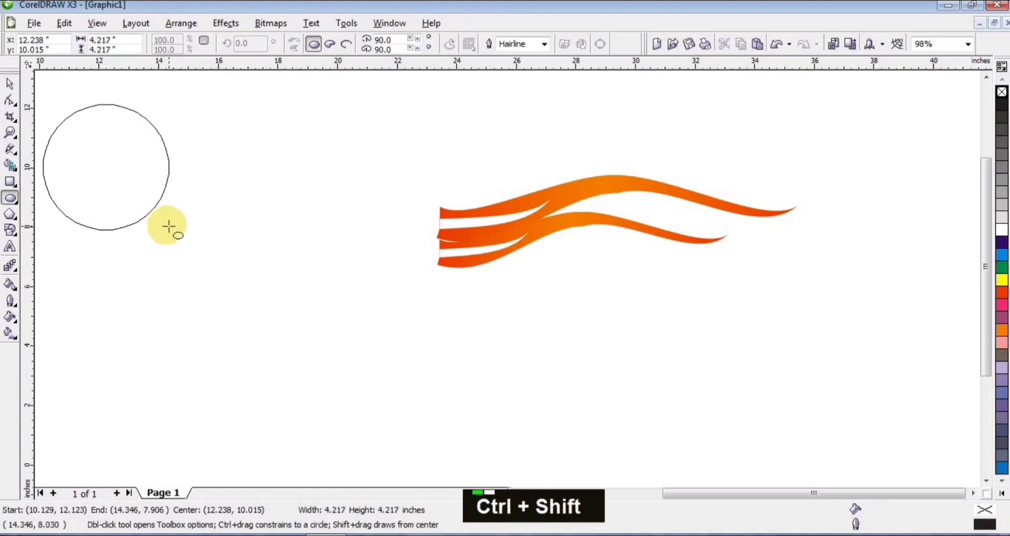
left_click(16, 85)
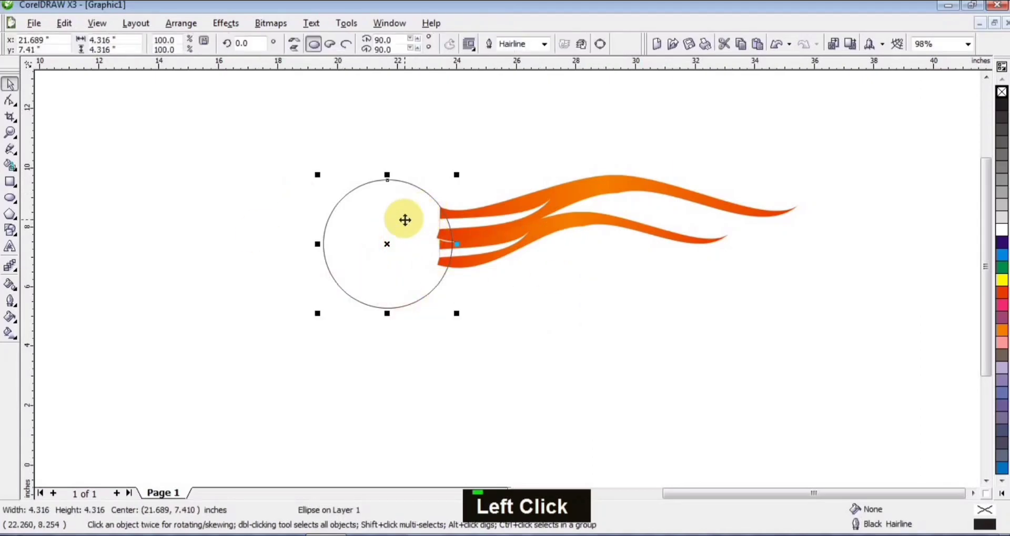
Rotate-copy the ribbon group about the circle centre and repeat the copy with Ctrl+D.
left_click(692, 265)
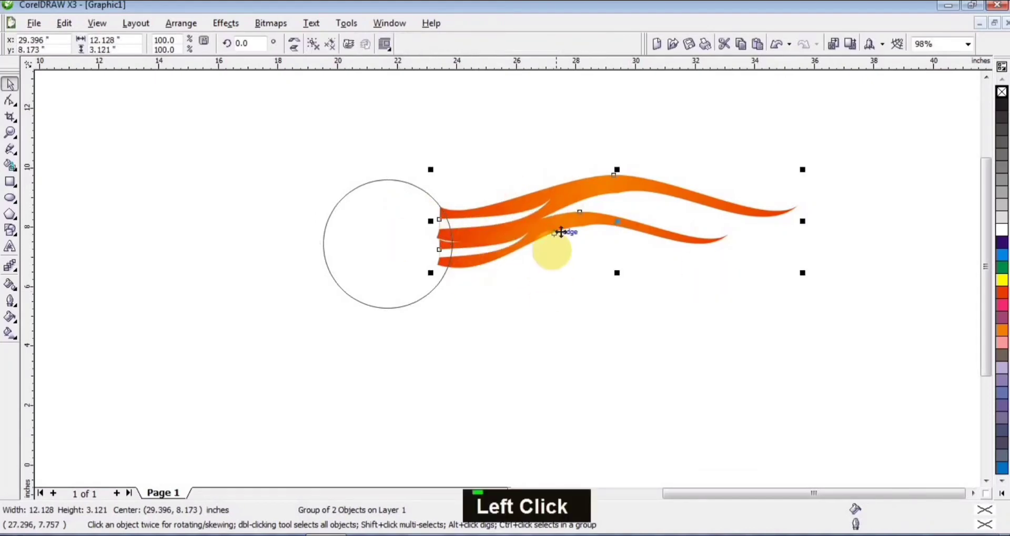
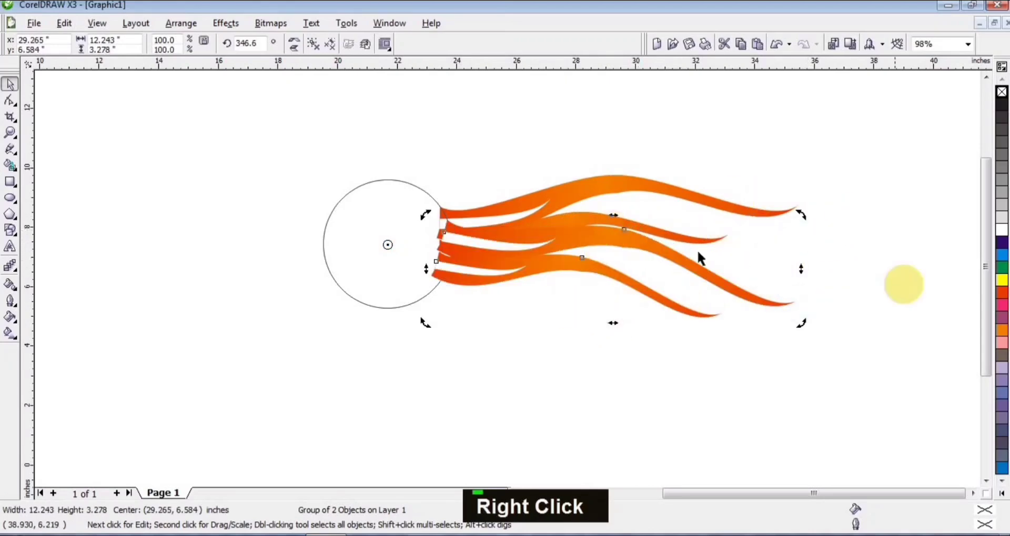
key("ctrl+z")
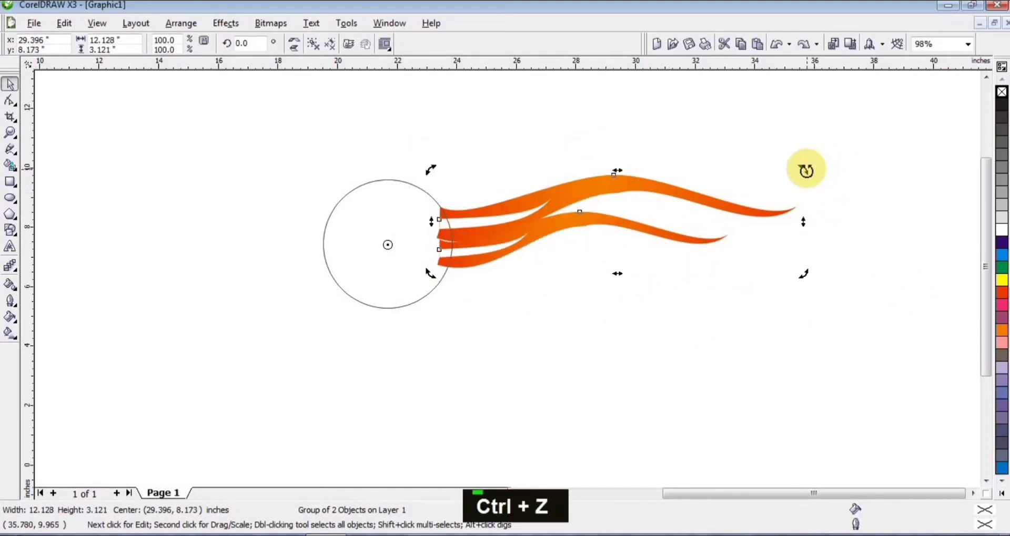
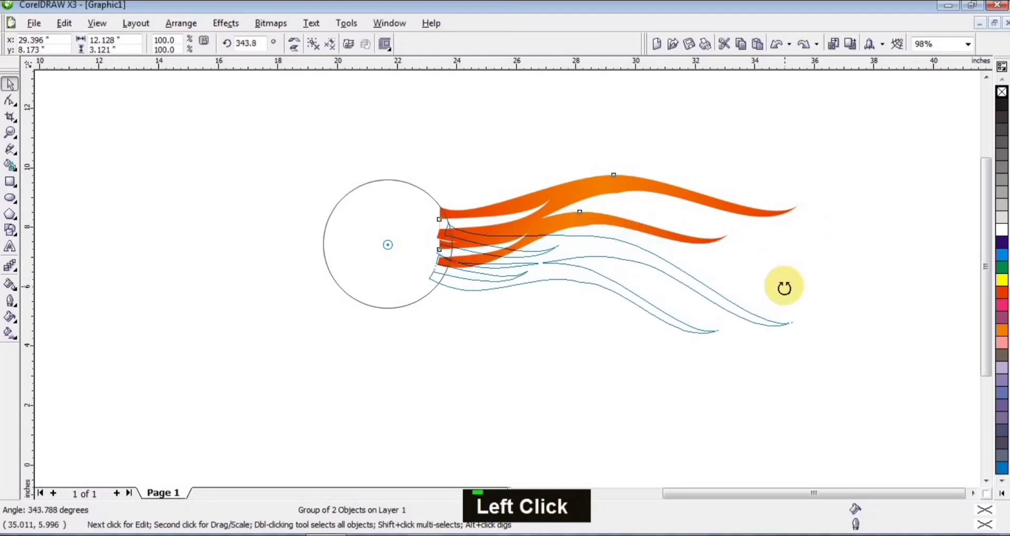
right_click(789, 291)
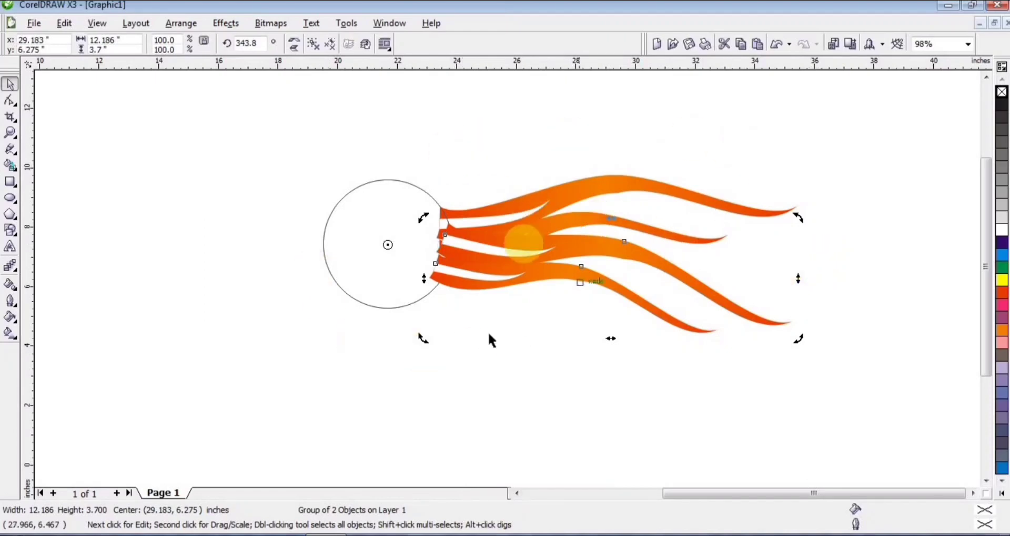
key("ctrl+d")
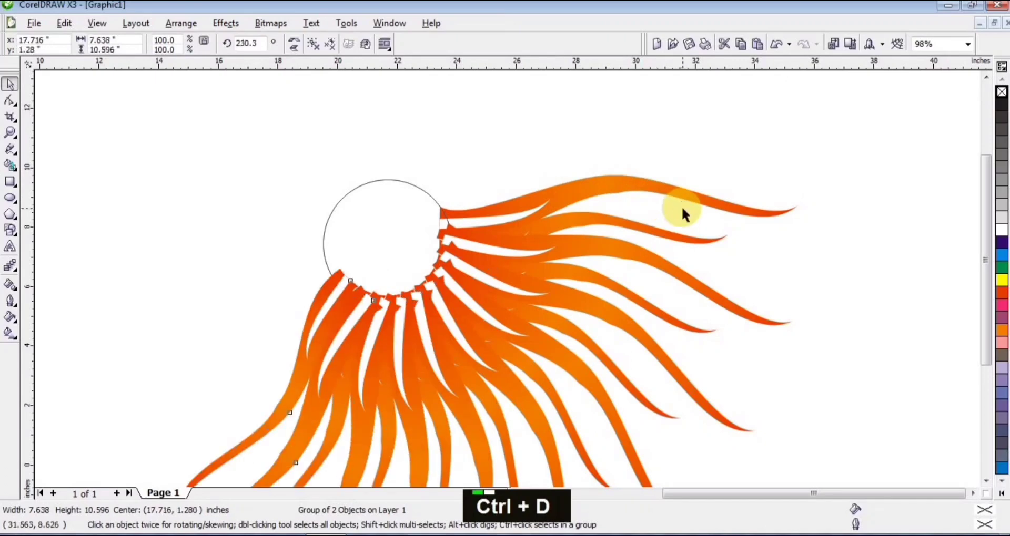
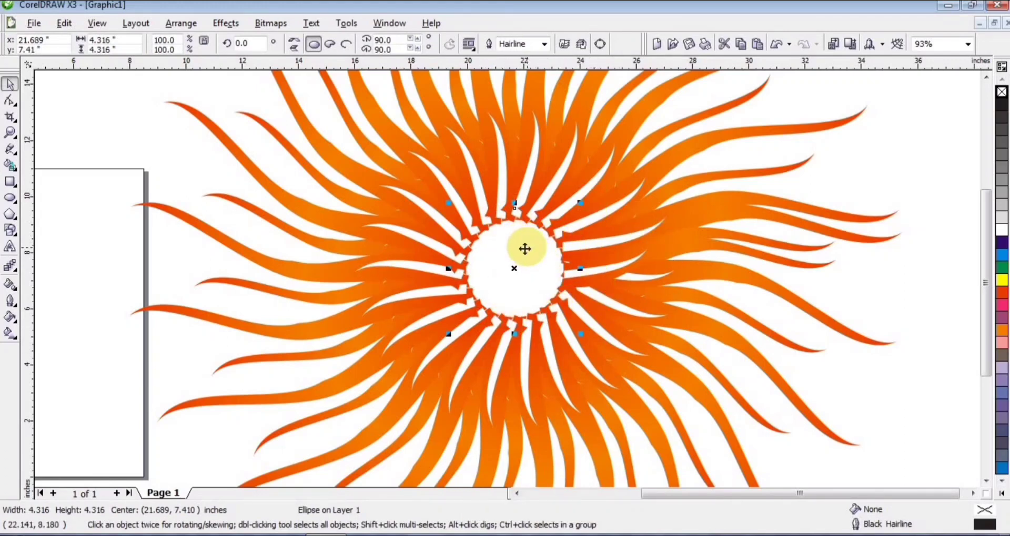
Bring the centre circle forward above the flame ribbons with Ctrl+PgUp.
key("ctrl+Page_Up")
key("ctrl+Page_Up")
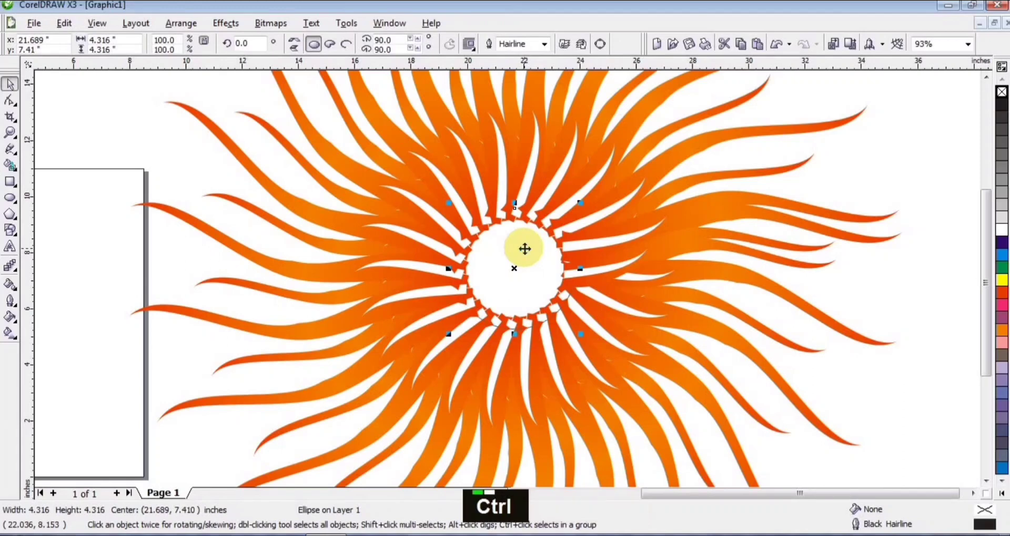
key("ctrl+Page_Up")
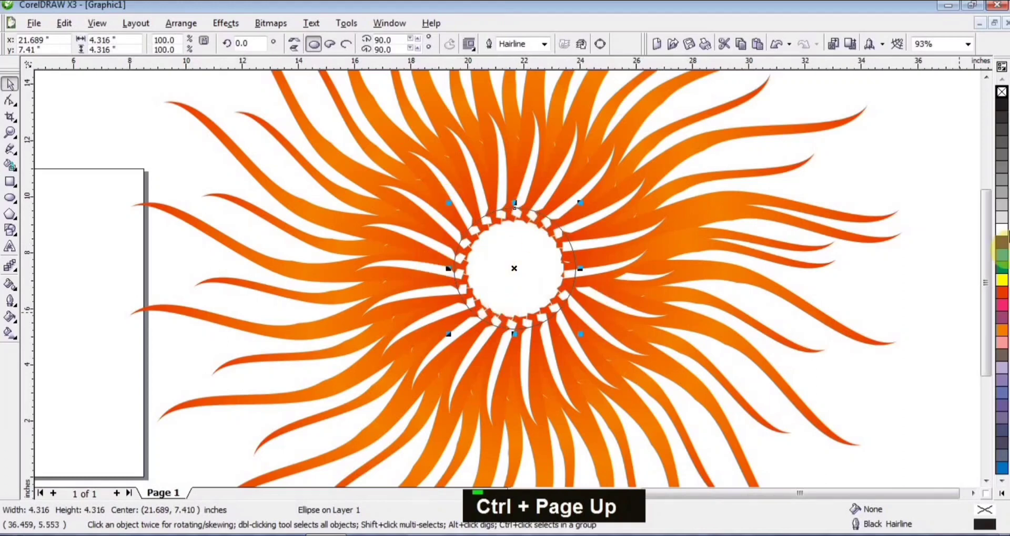
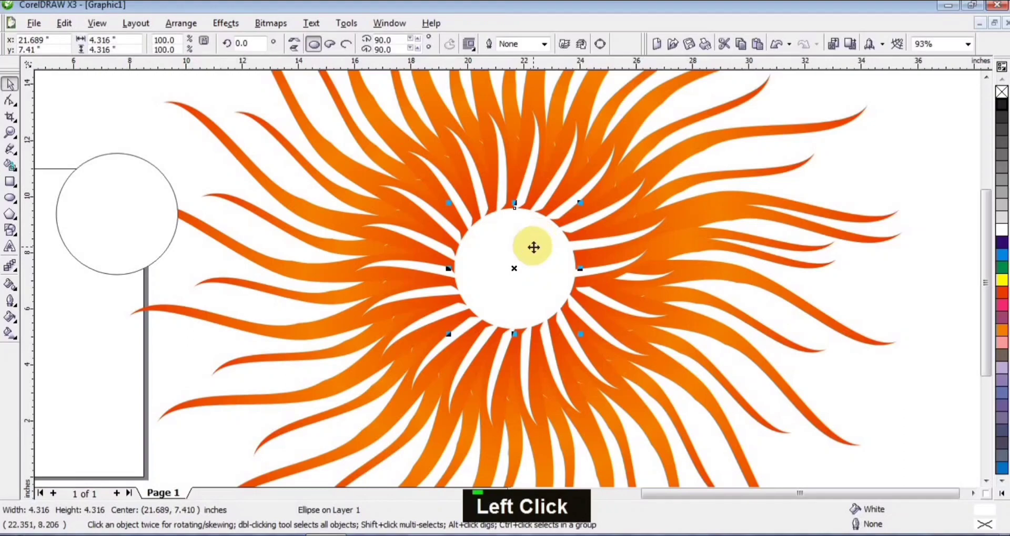
Give the white circle a thick orange outline via Outline Pen.
key("F12")
left_click(535, 169)
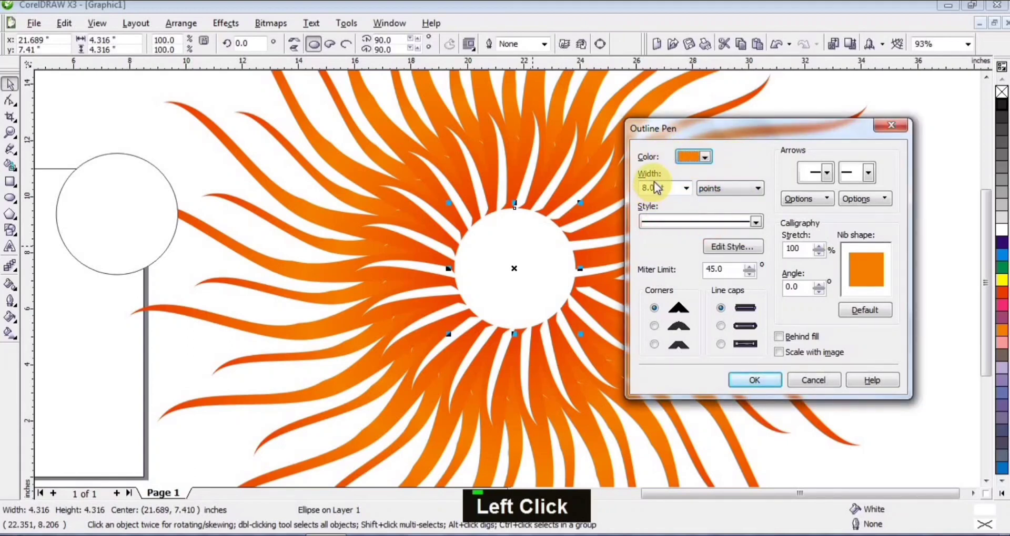
left_click(757, 376)
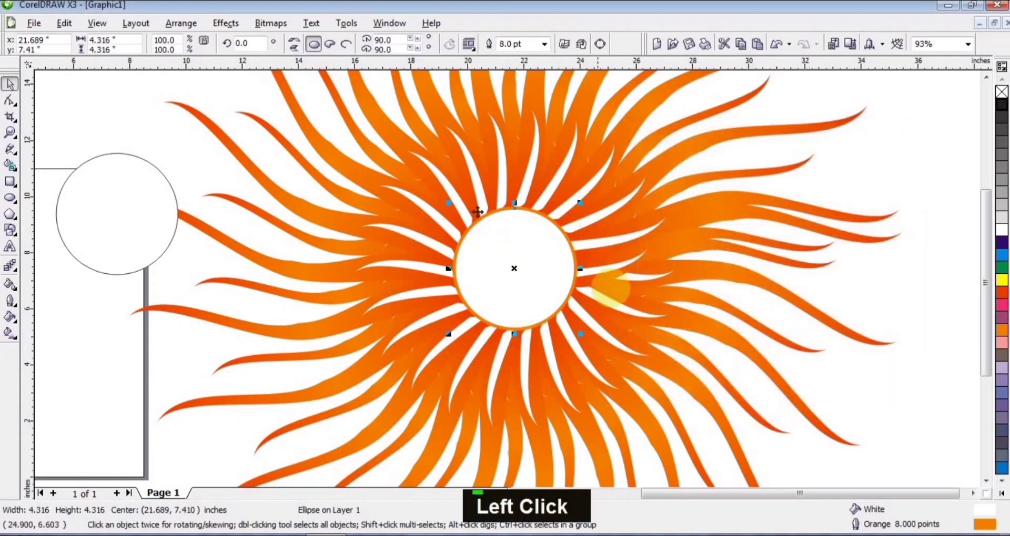
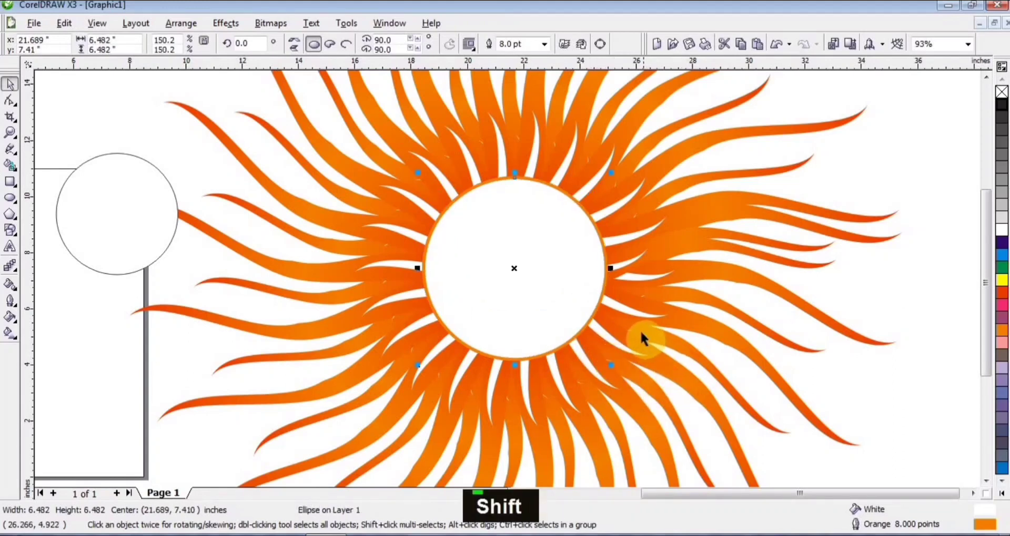
Duplicate the circle and adjust the copy's outline colour and width in Outline Pen.
left_click(903, 280)
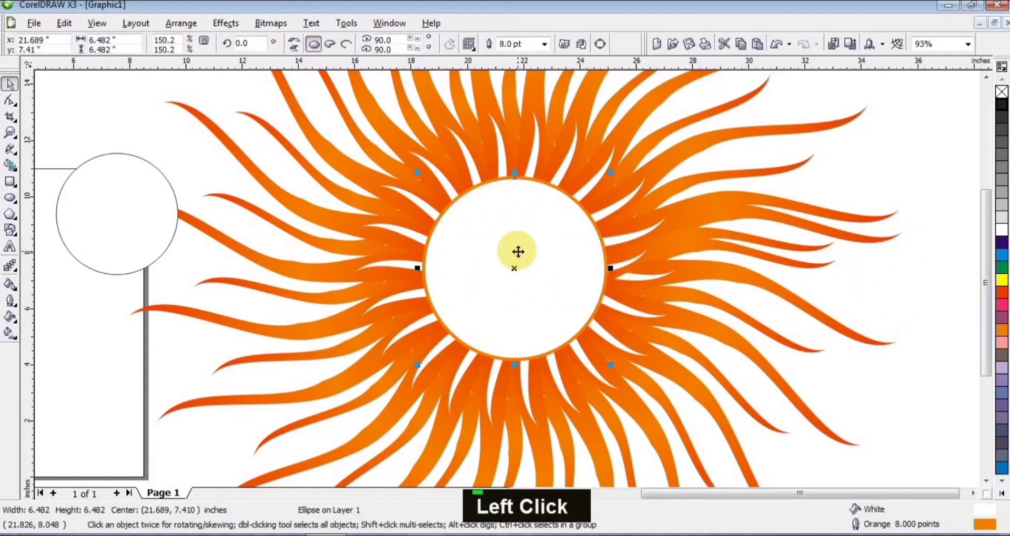
key("+")
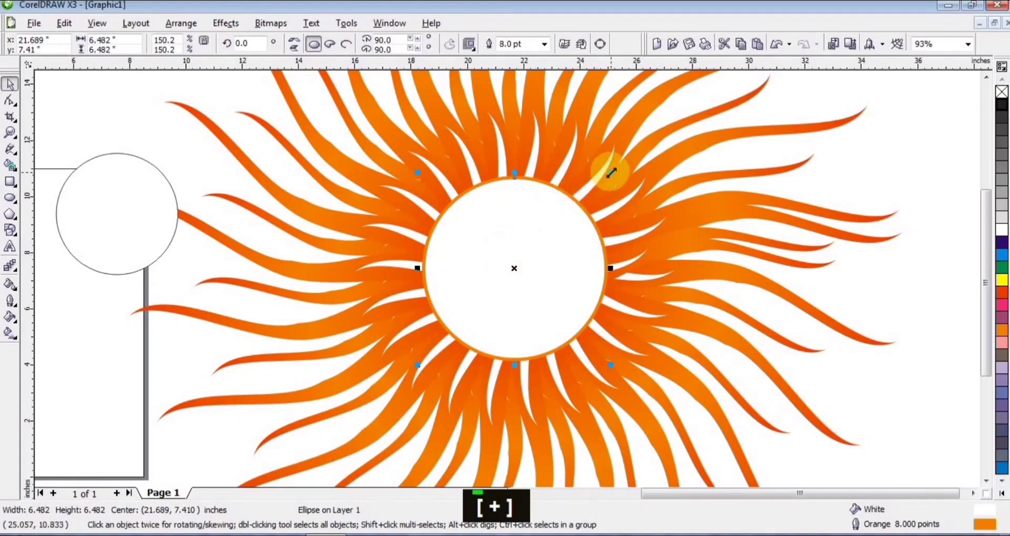
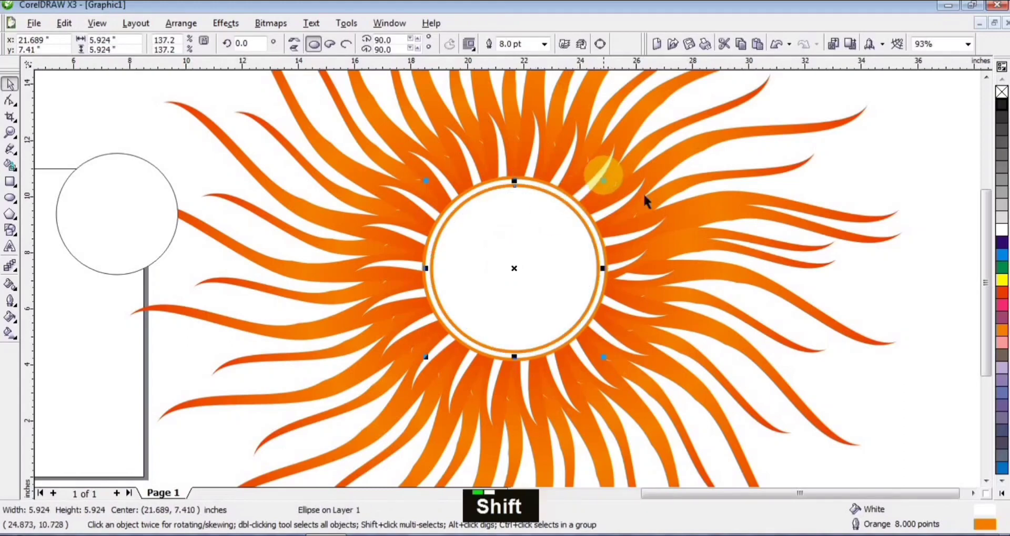
key("F12")
left_click(505, 145)
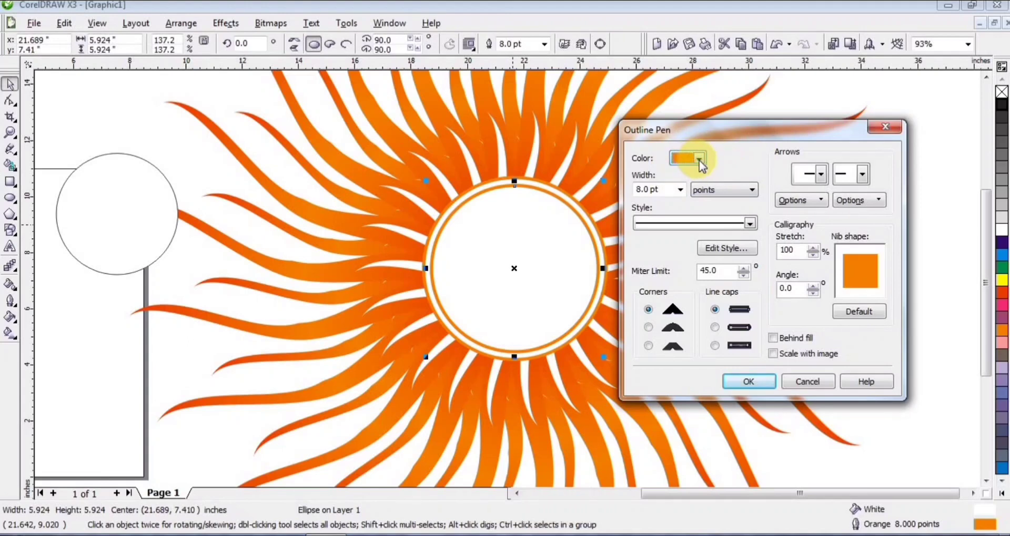
left_click(683, 195)
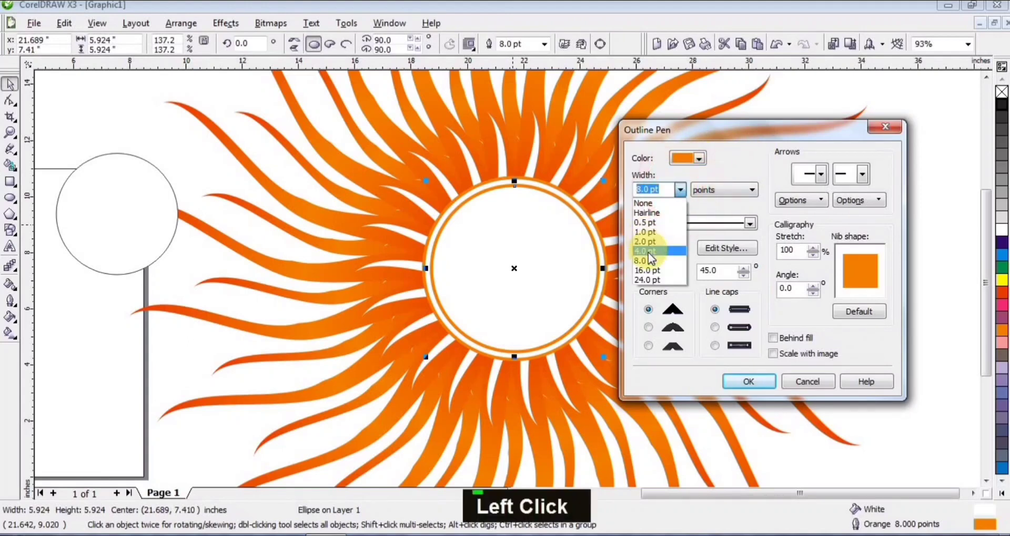
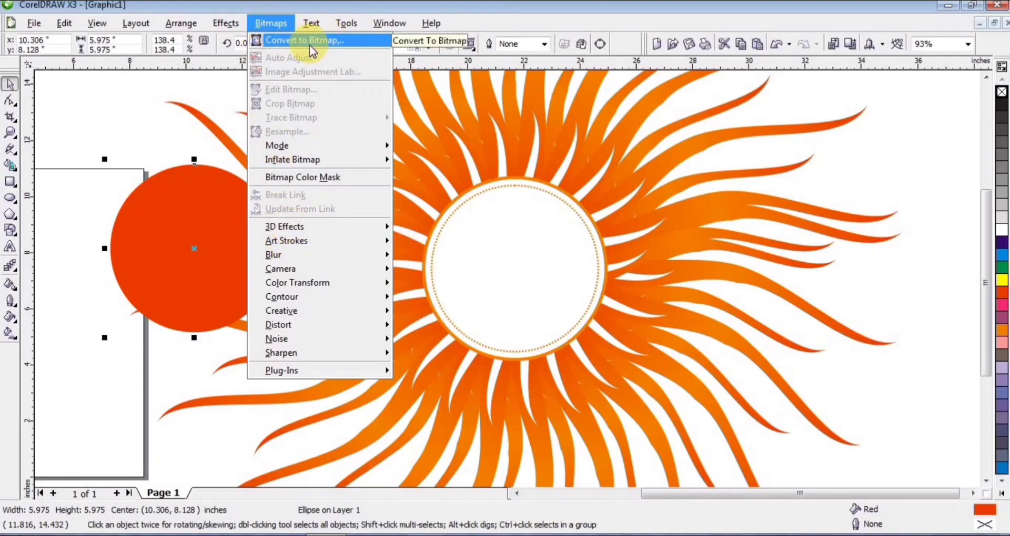
Convert the red circle to a 300 dpi CMYK bitmap via Bitmaps > Convert to Bitmap.
left_click(312, 47)
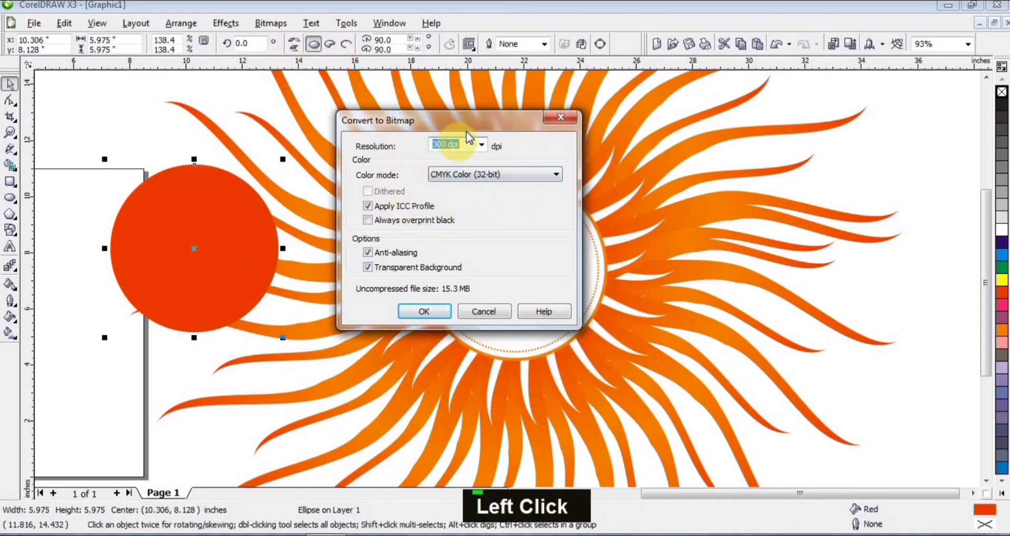
left_click(417, 313)
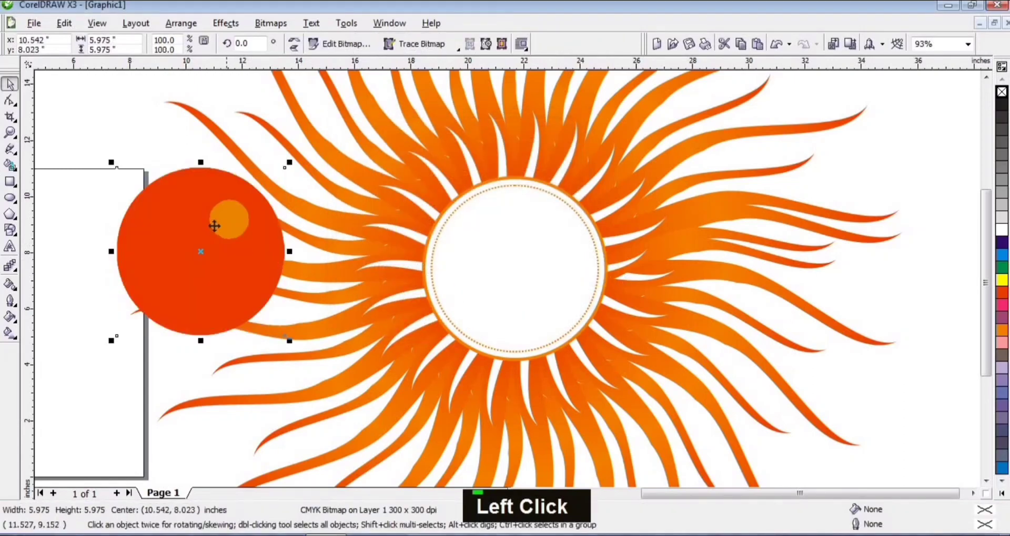
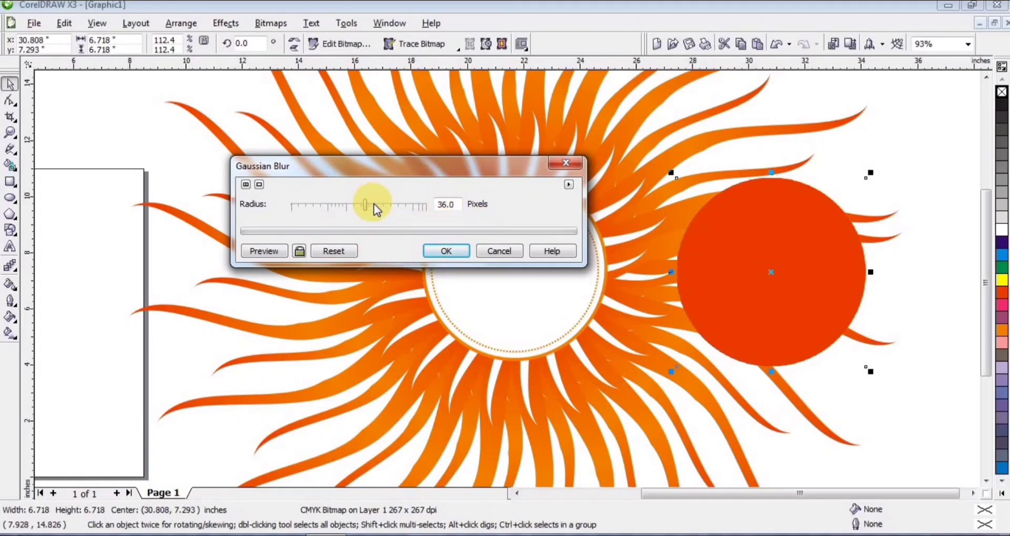
Set the Gaussian Blur radius to 47 pixels and preview it on the red circle.
left_click(378, 209)
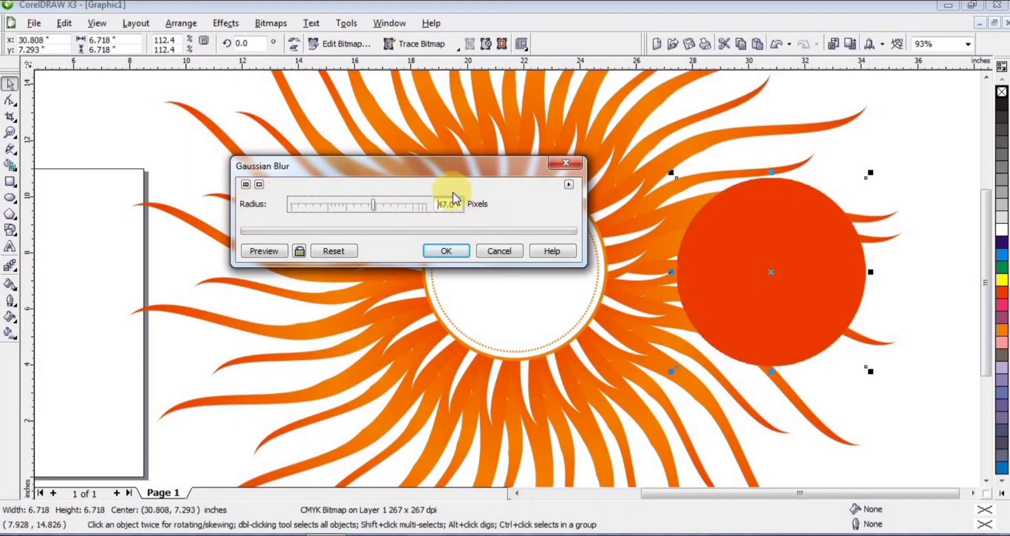
left_click(274, 254)
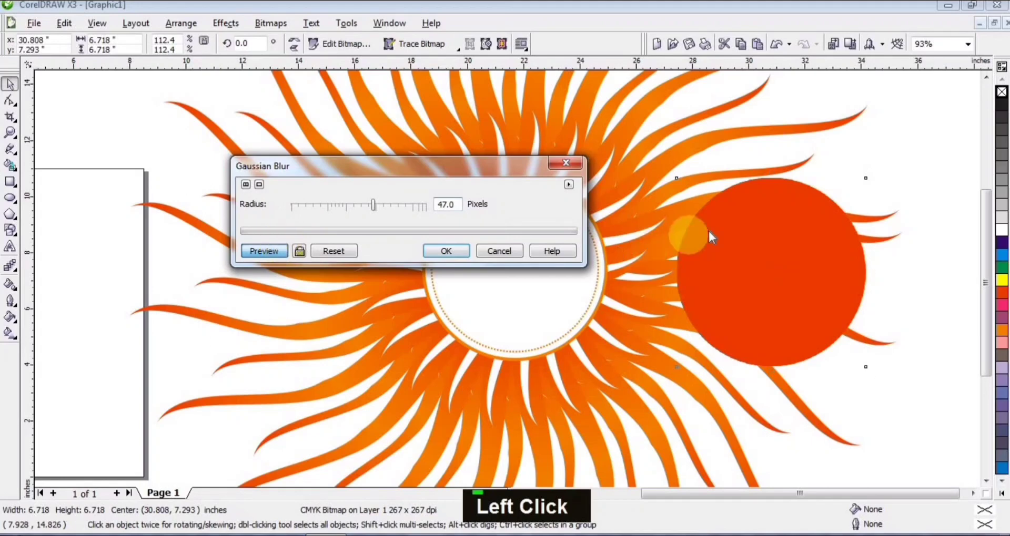
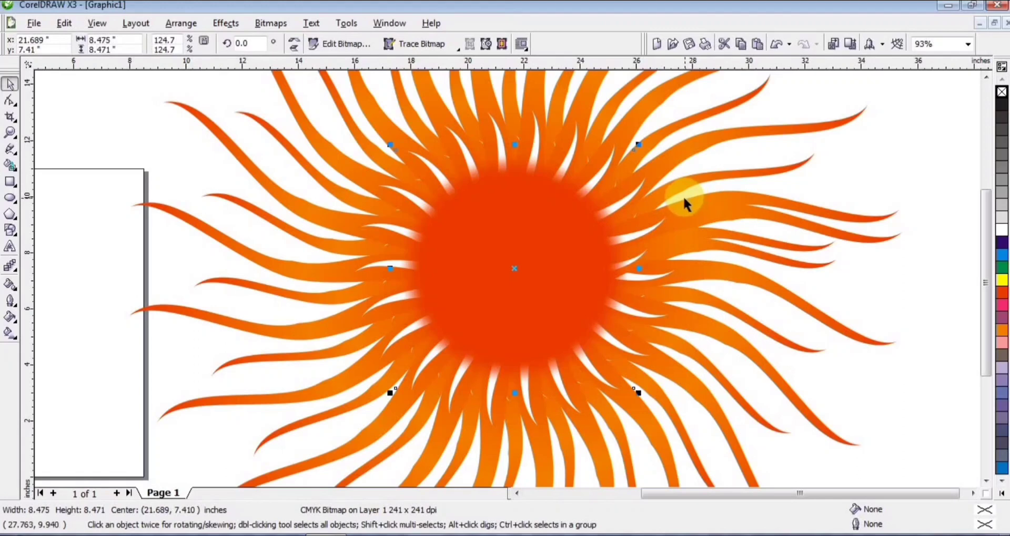
Send the blurred red glow back behind the white ringed circle and zoom out to the whole sun.
key("ctrl+Page_Down")
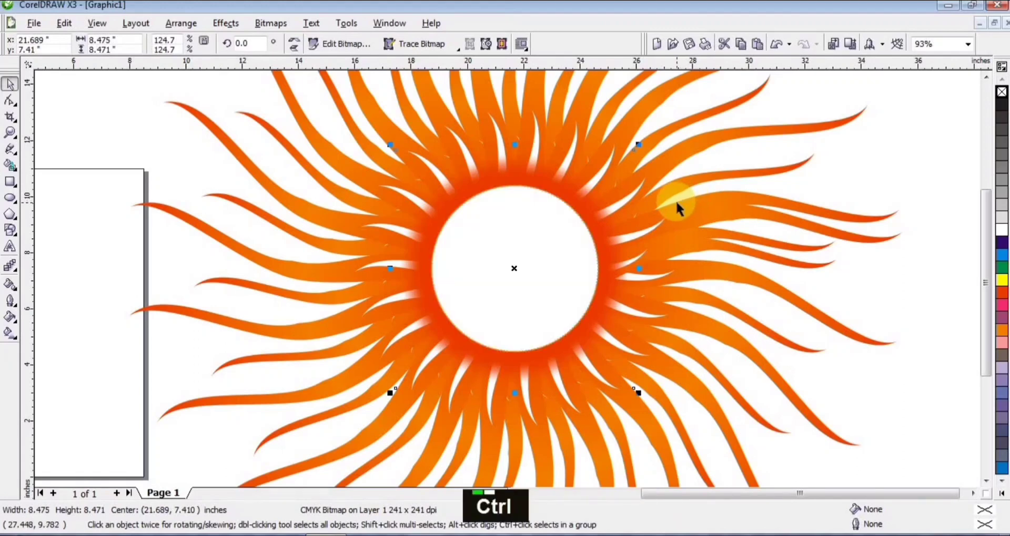
key("ctrl+Page_Down")
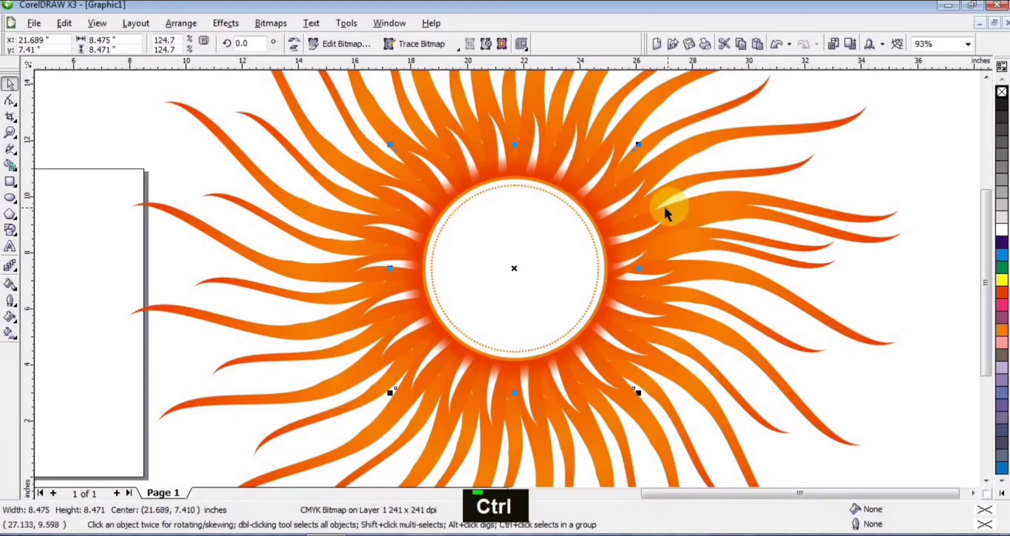
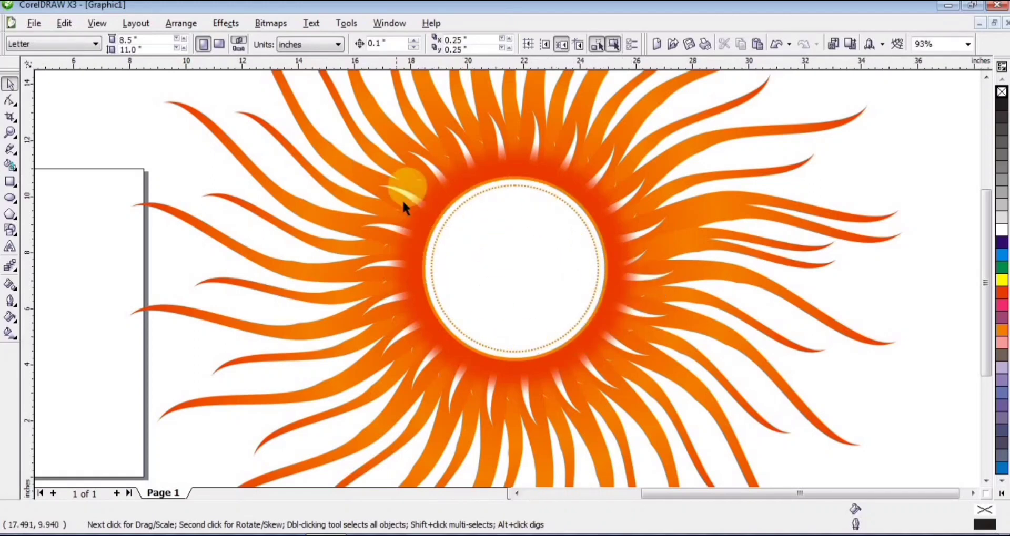
key("F3")
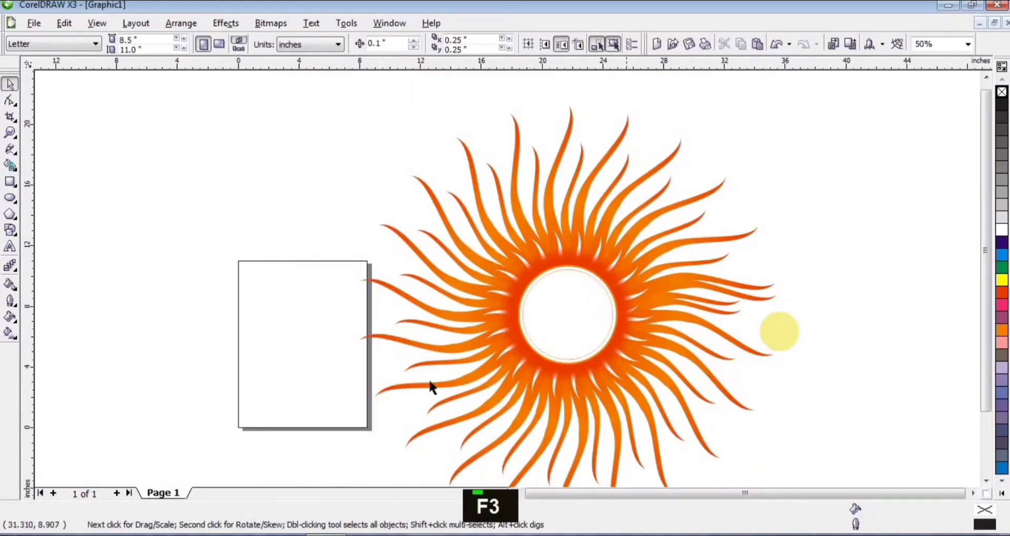
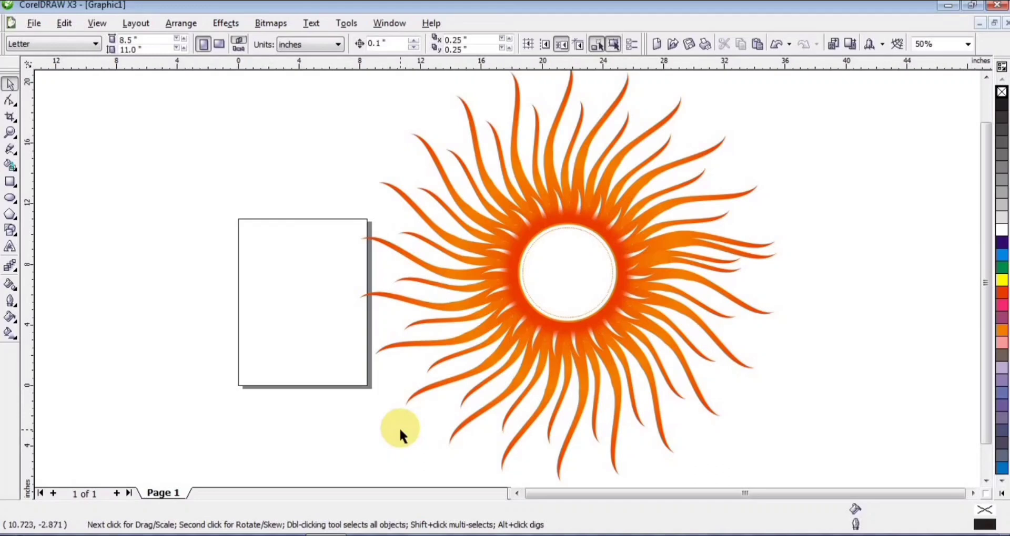
Bring up Insert Character with Ctrl+F11 and jump the font list toward Wingdings.
key("ctrl+F11")
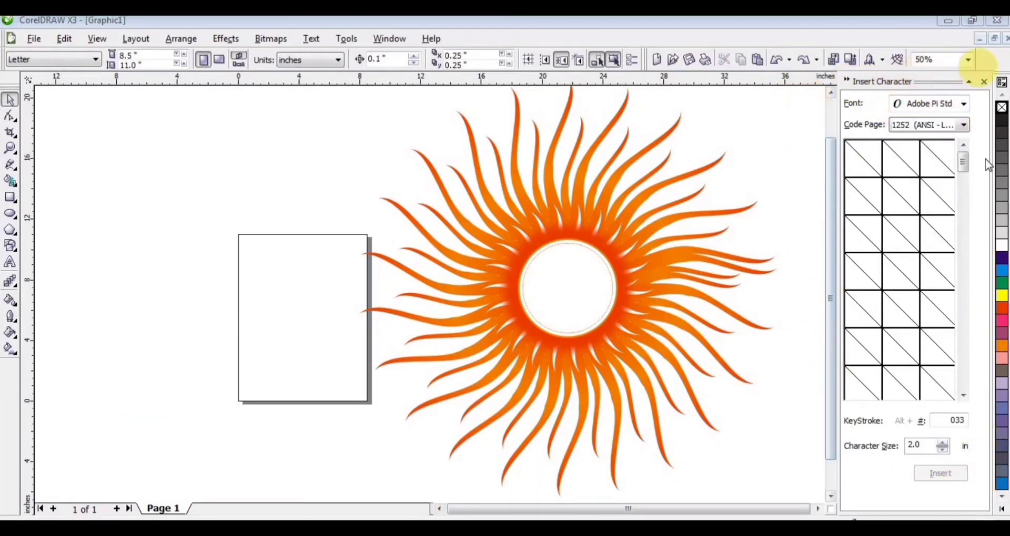
left_click(924, 107)
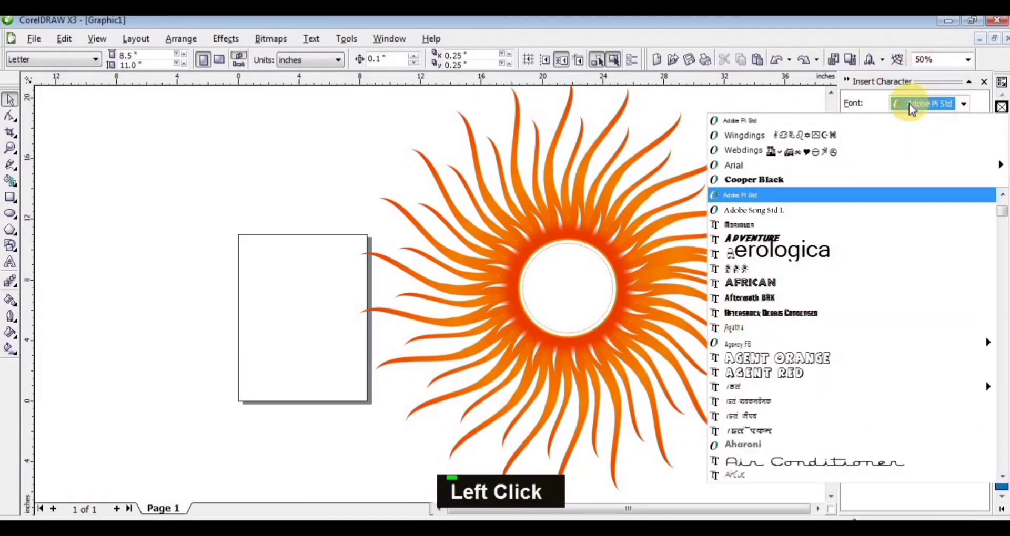
key("w")
key("i")
key("n")
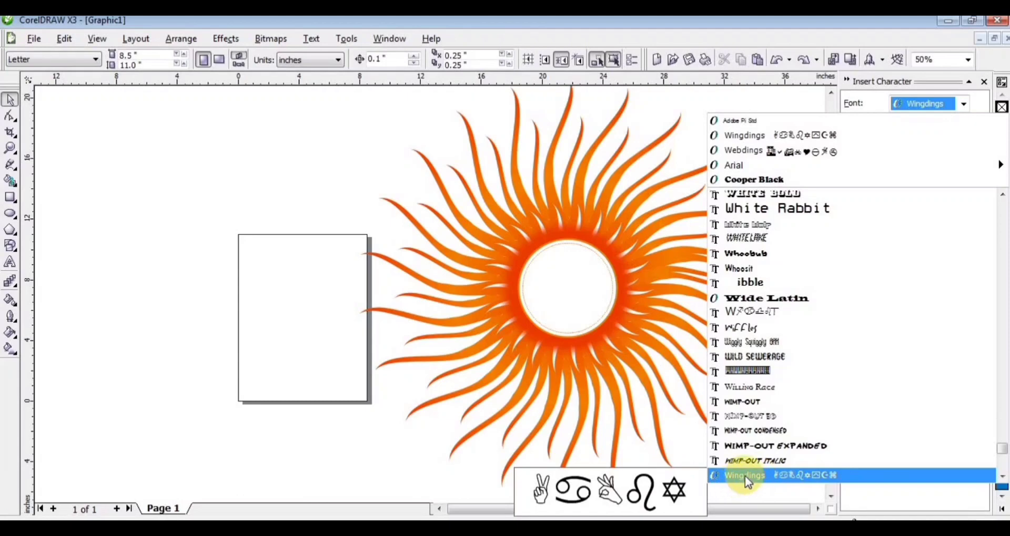
left_click(749, 481)
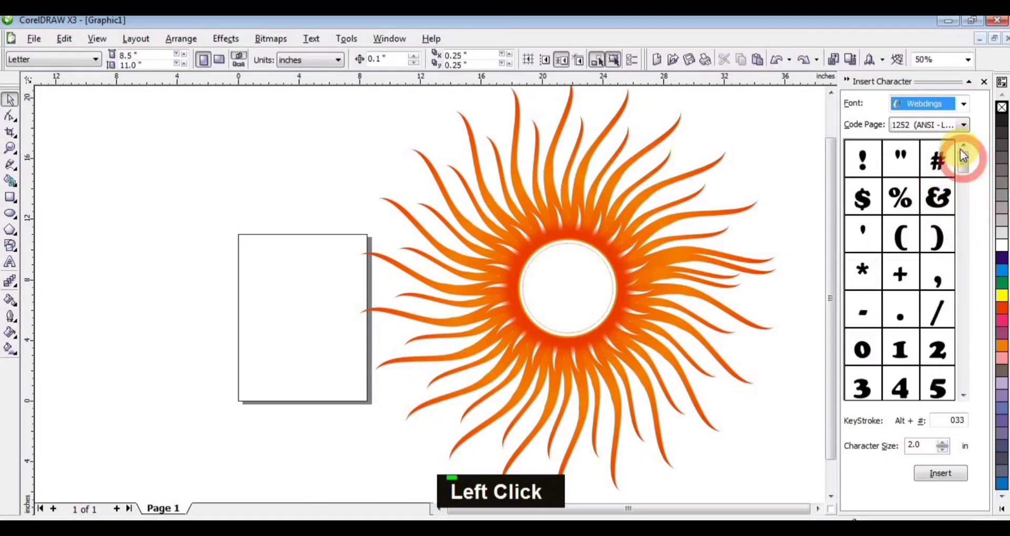
Choose the Wingdings symbol font so its glyphs, including Om, are listed.
scroll("up", 3)
left_click(963, 163)
double_click(934, 111)
left_click(933, 110)
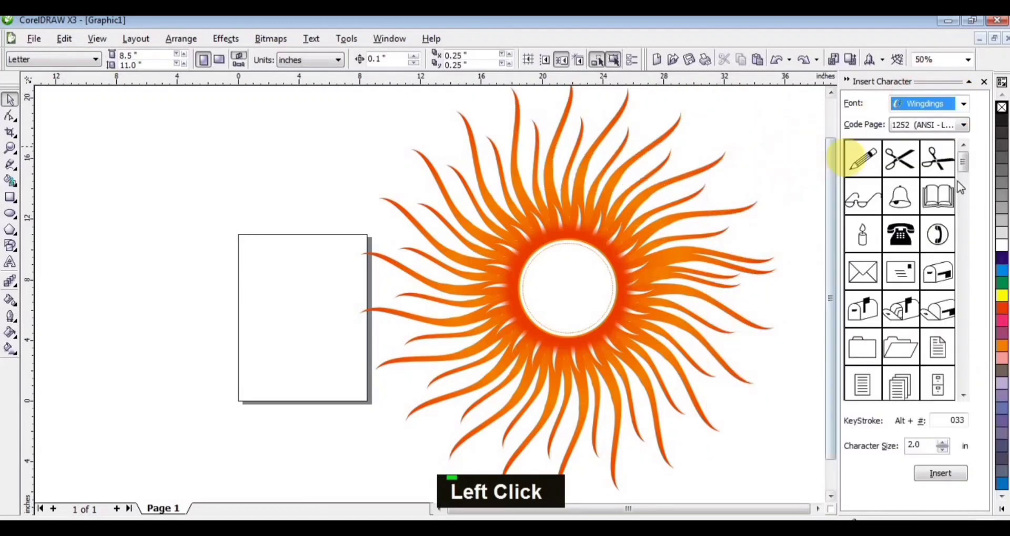
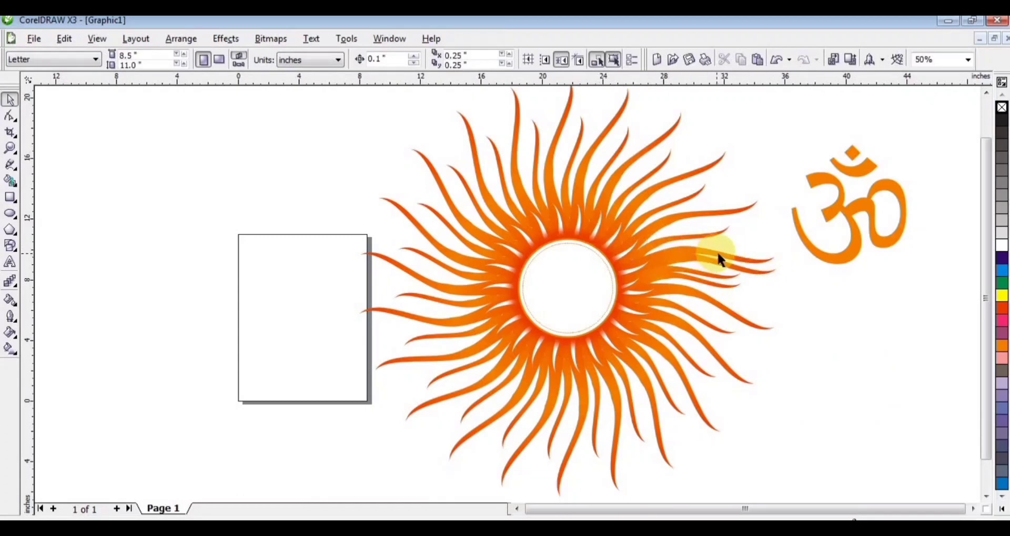
Select the Om symbol and centre it inside the white circle, nudging it into place.
left_click(721, 256)
key("Delete")
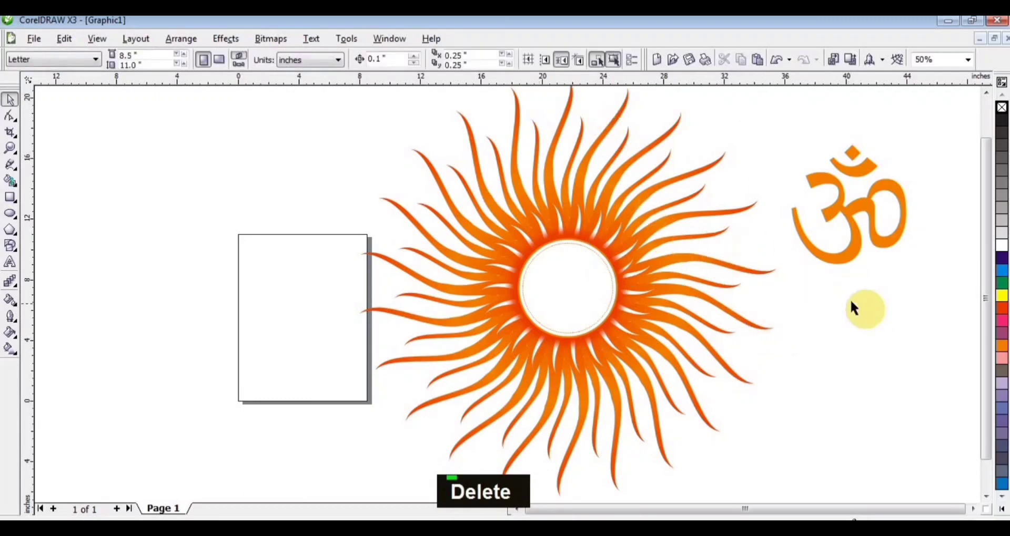
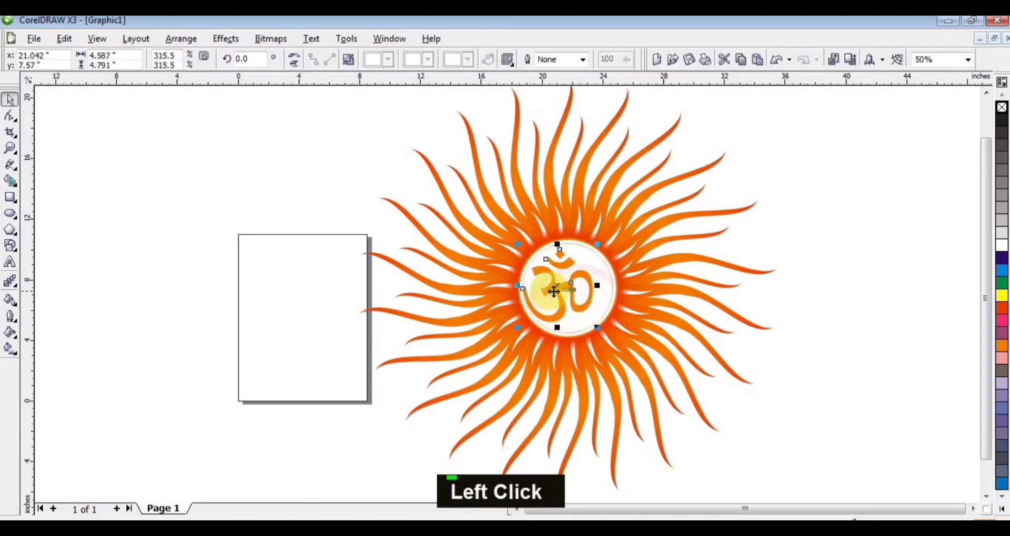
key("F2")
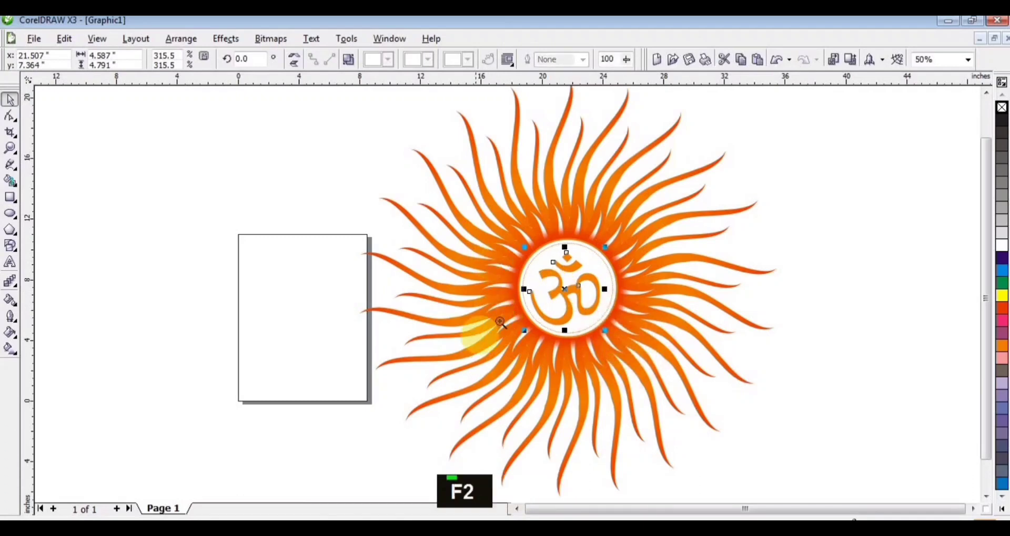
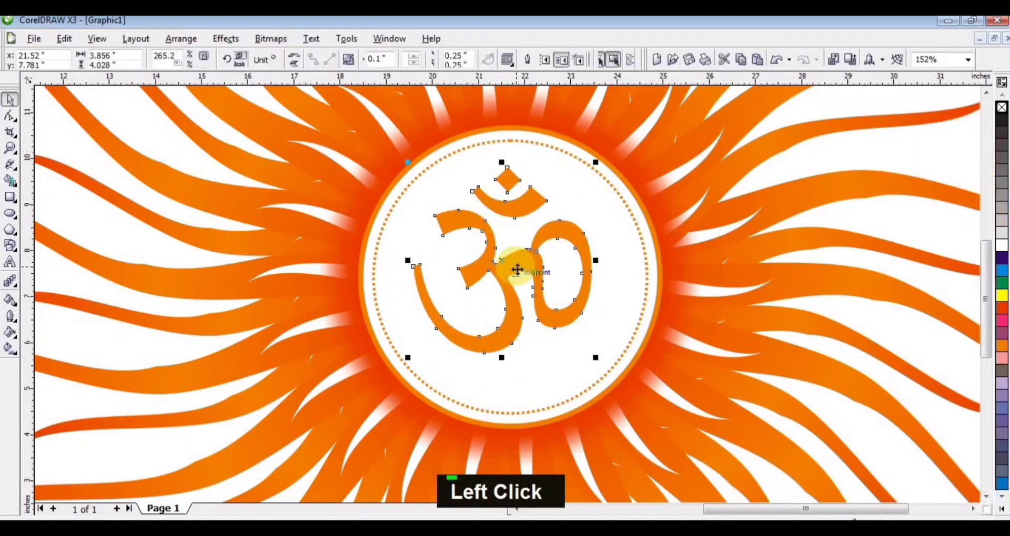
key("Down")
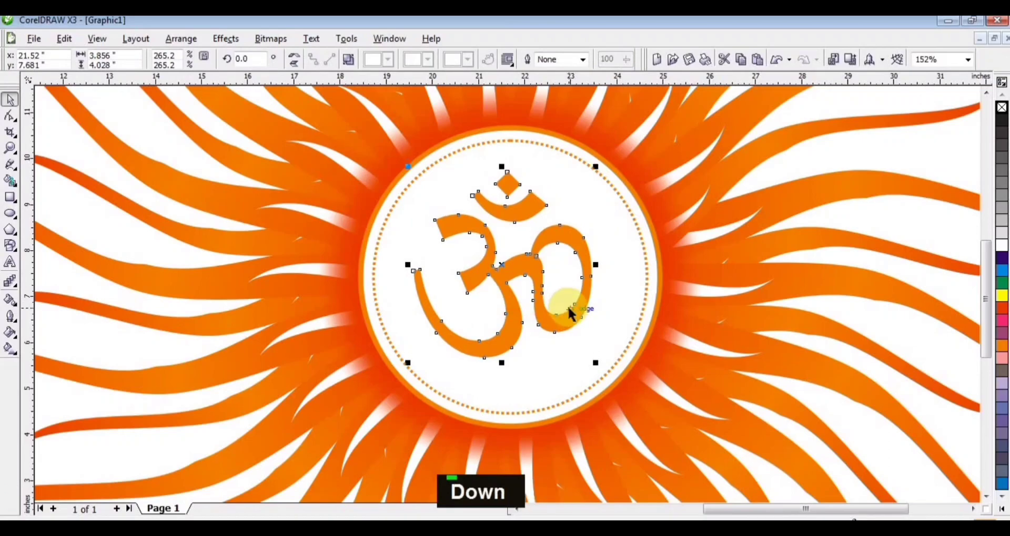
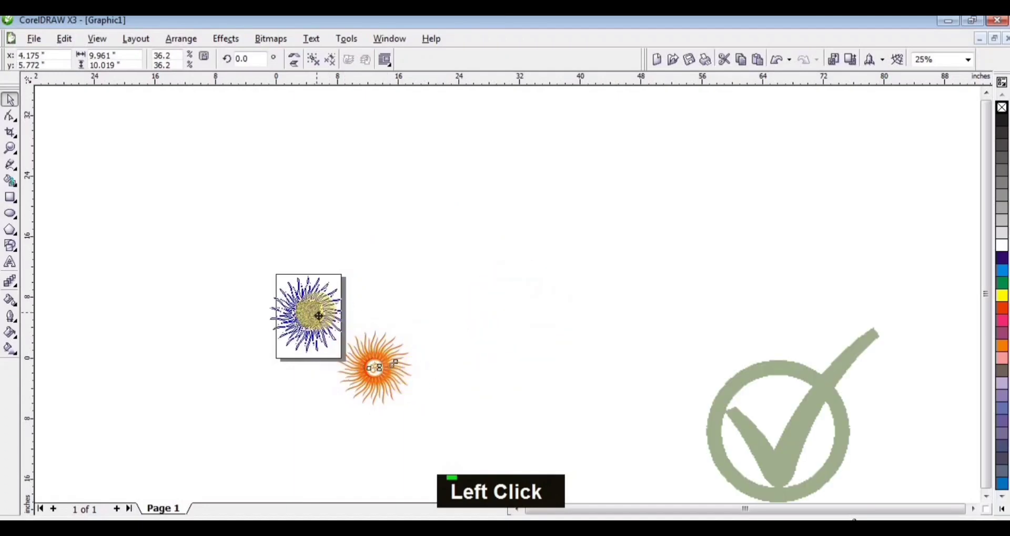
Fit the design to the page and switch to the saved logo.cdr document.
key("F4")
key("F9")
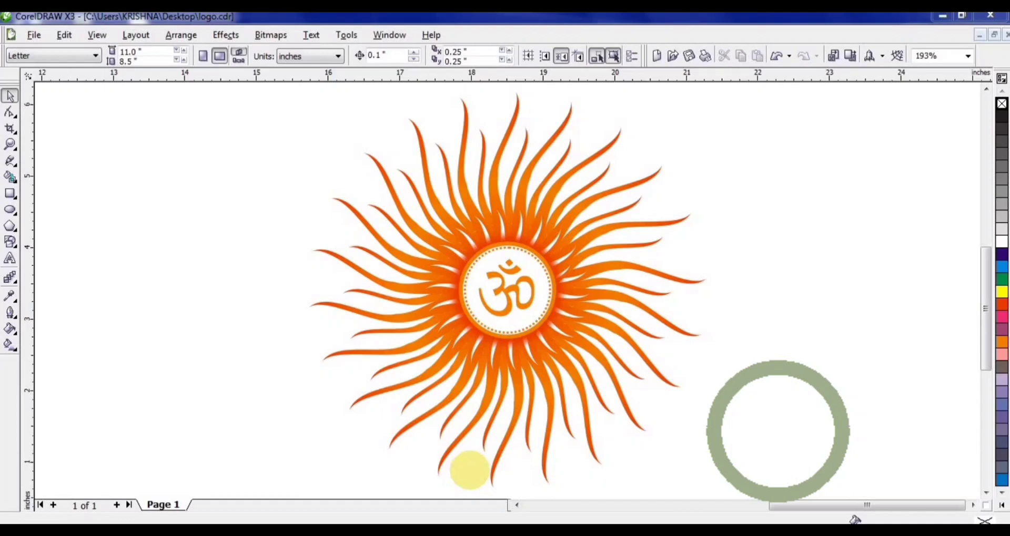